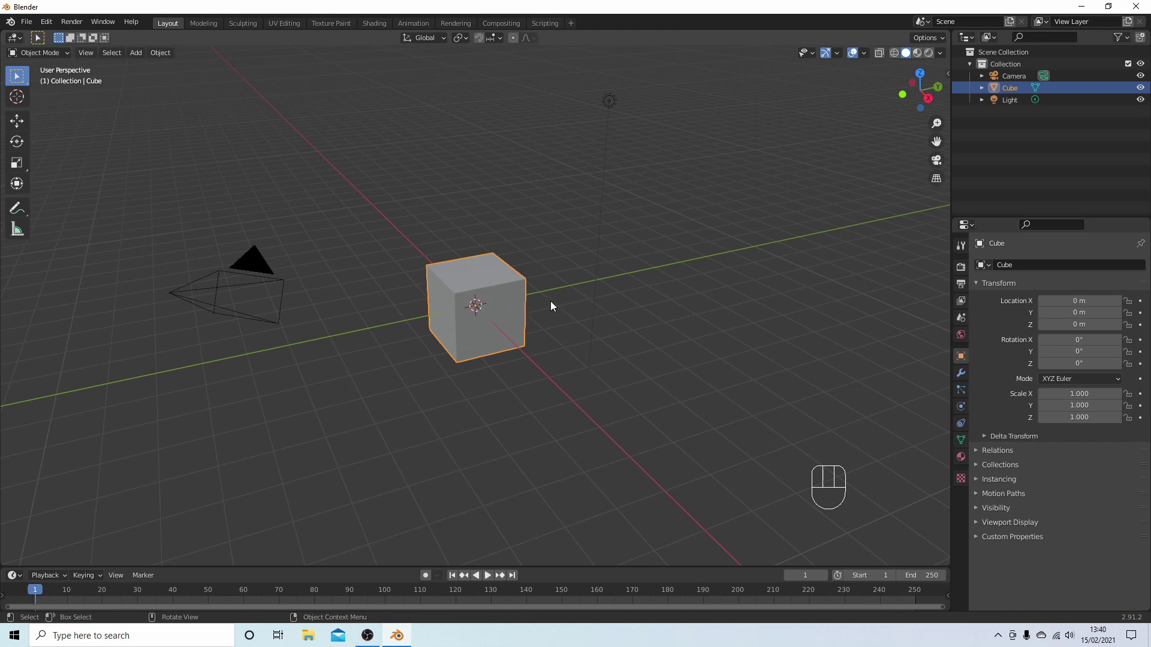
Step: Delete the default cube and switch to top view
key("Delete")
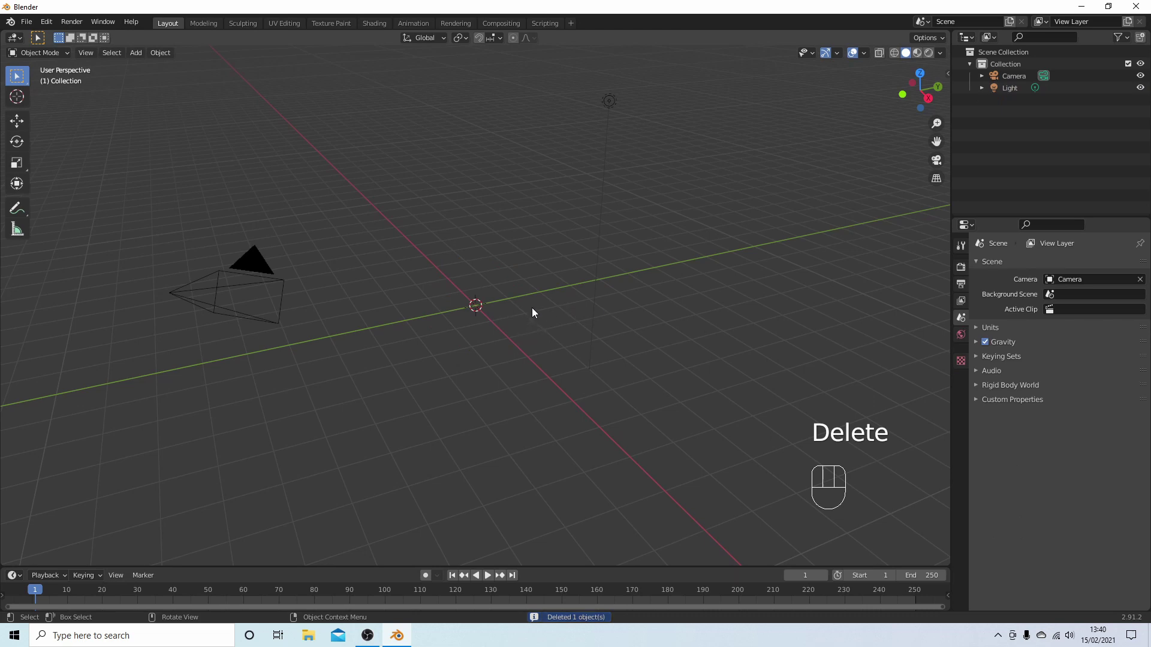
key("KP_7")
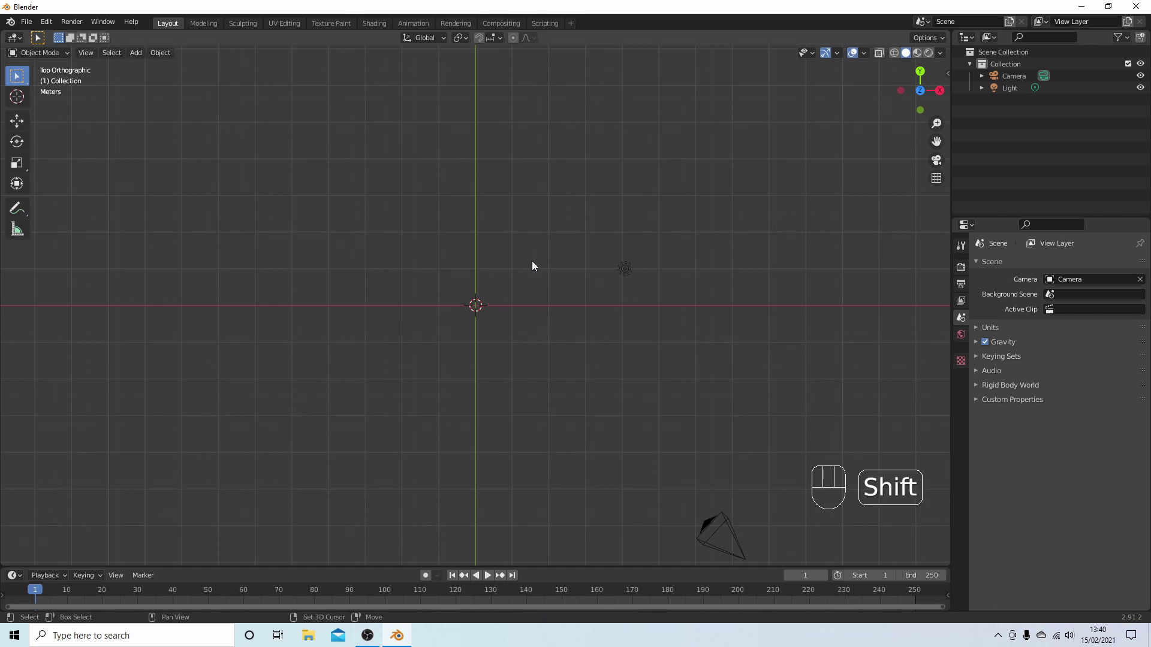
Step: Add a plane, keep only one corner vertex in Edit Mode, and select that lone vertex
key("shift+a")
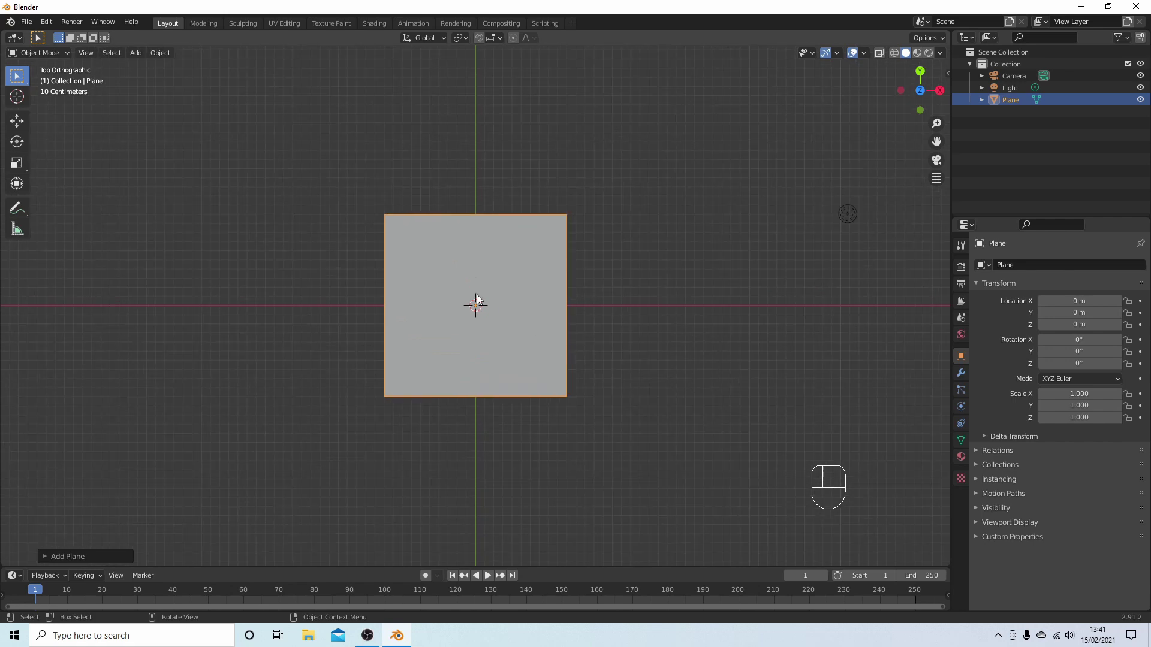
key("Tab")
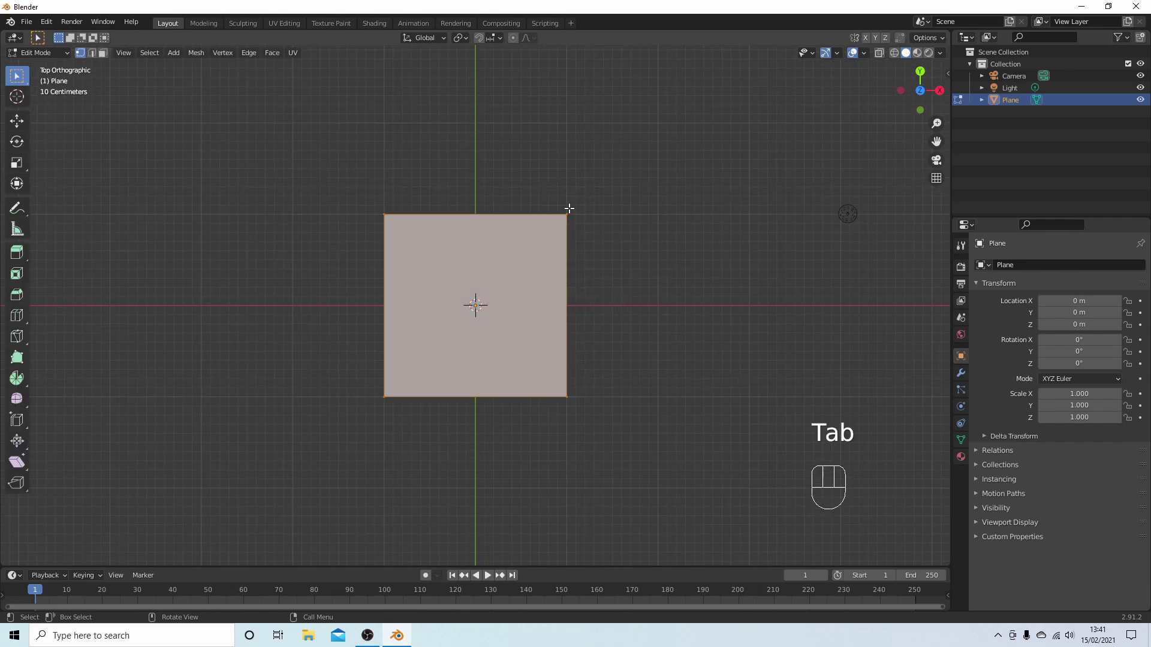
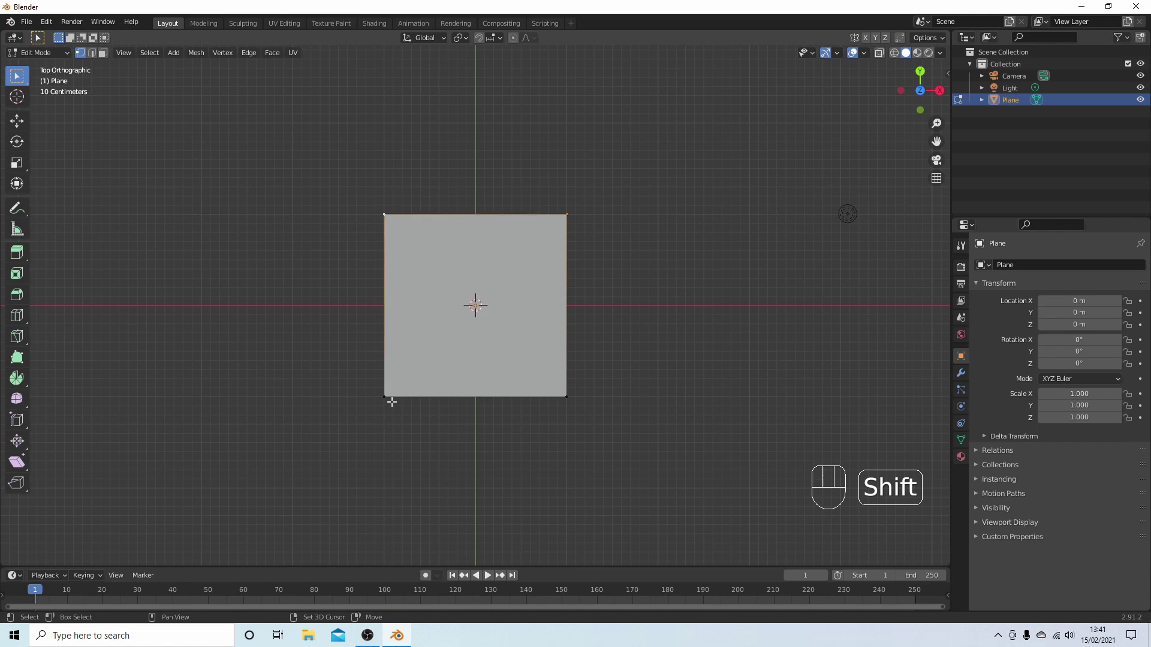
left_click(388, 403)
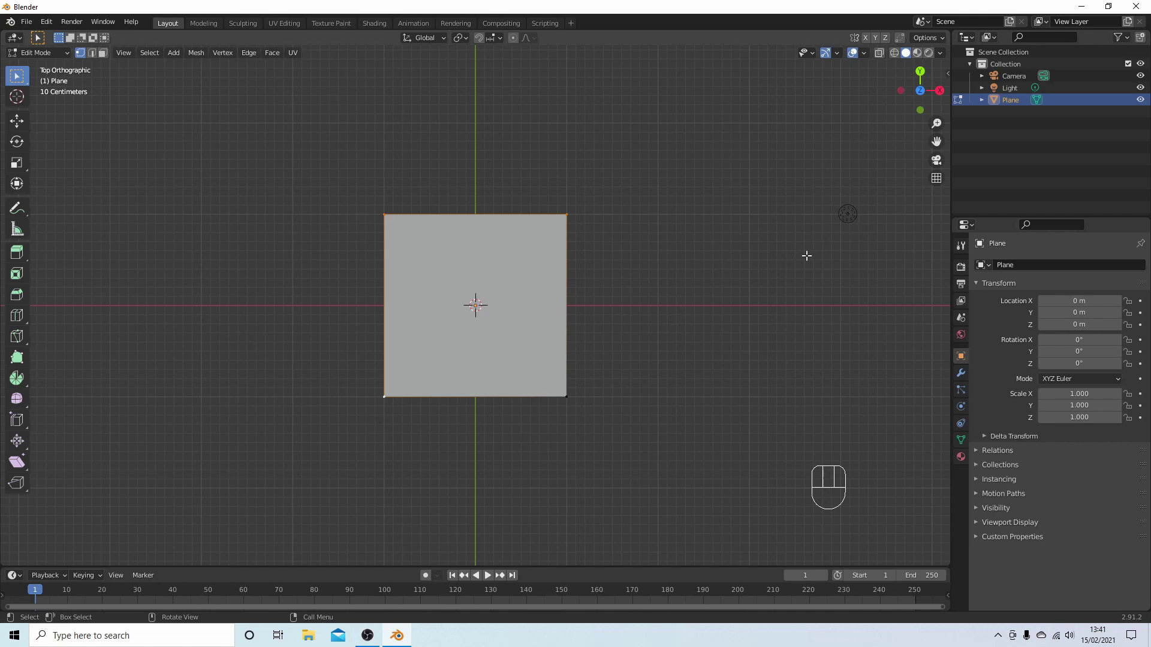
key("Delete")
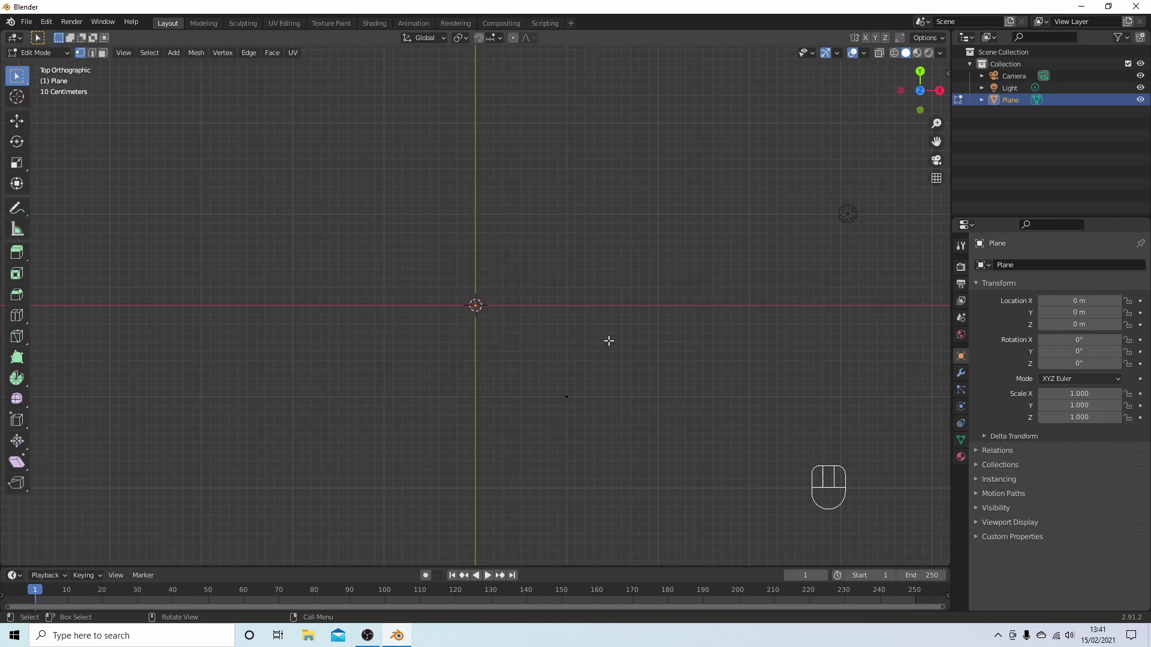
key("a")
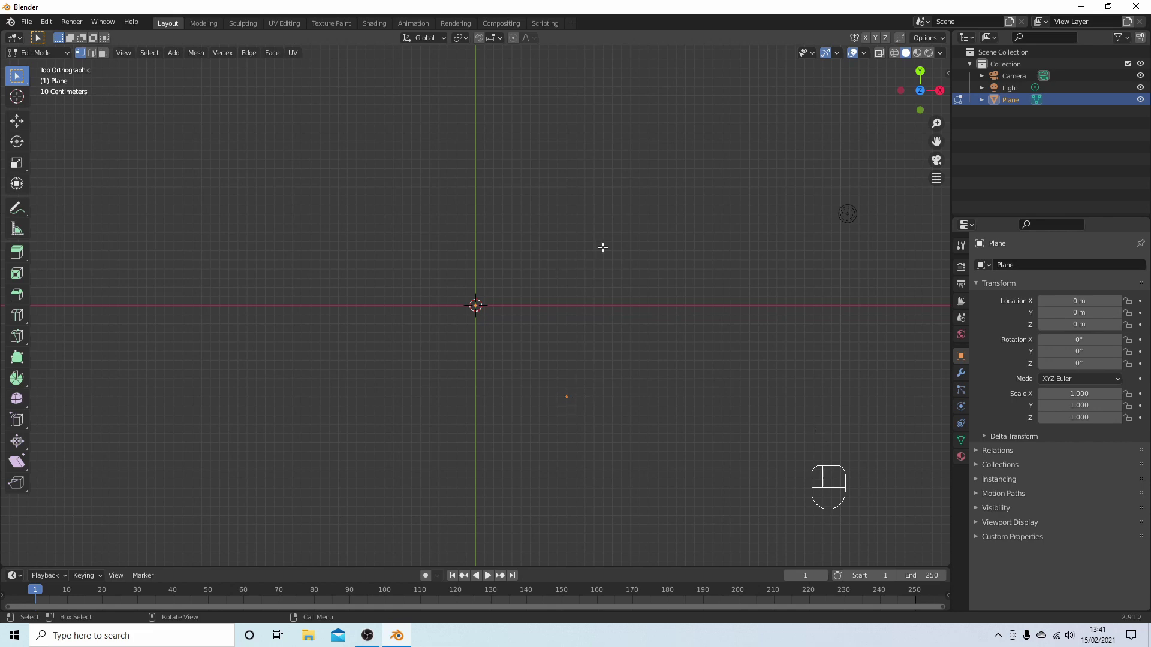
Step: Return to Object Mode and switch to front view for the lone-vertex plane
key("Tab")
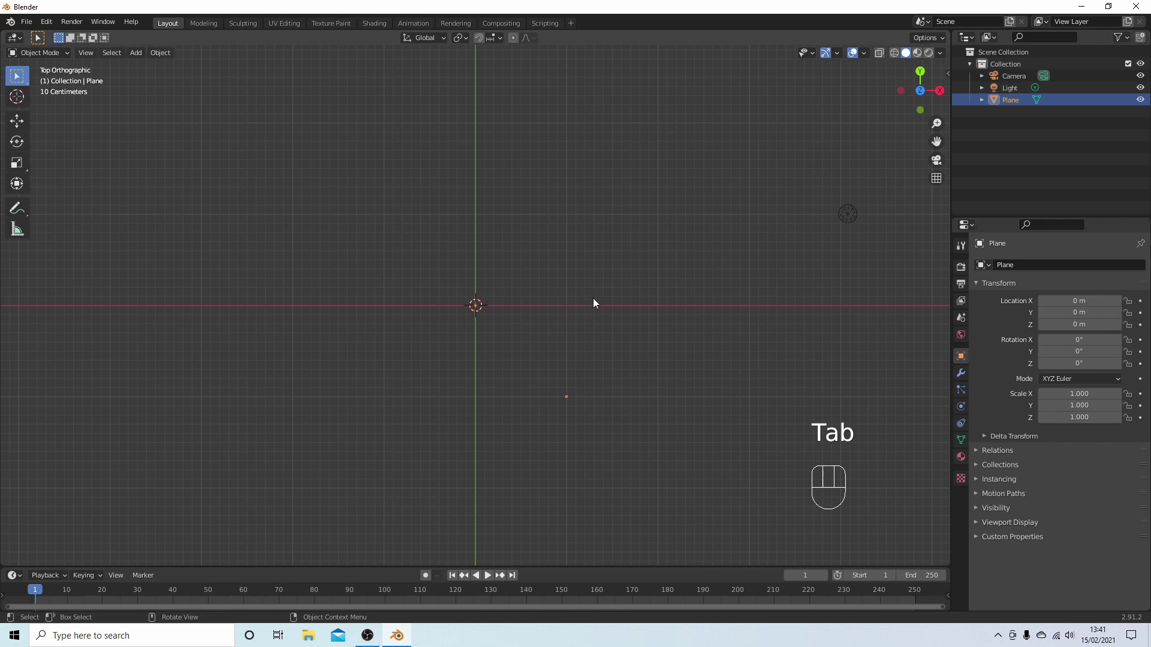
key("KP_1")
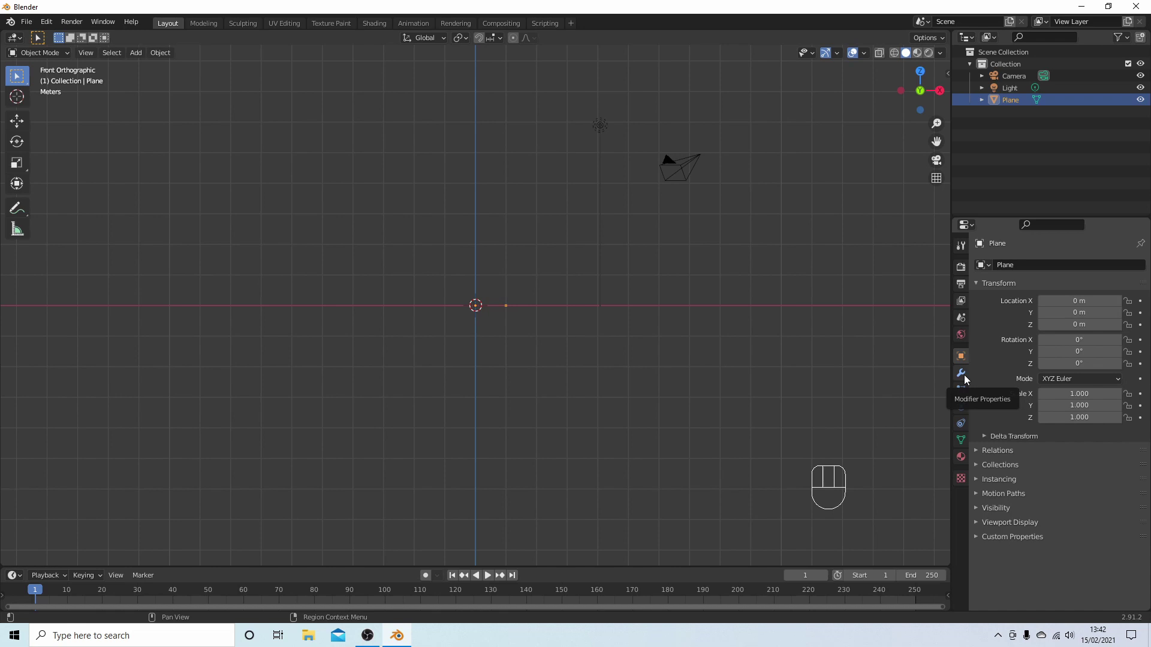
Step: Add a Screw modifier with 0.3 m rise per turn over 100 iterations, forming a tall coil
left_click(968, 377)
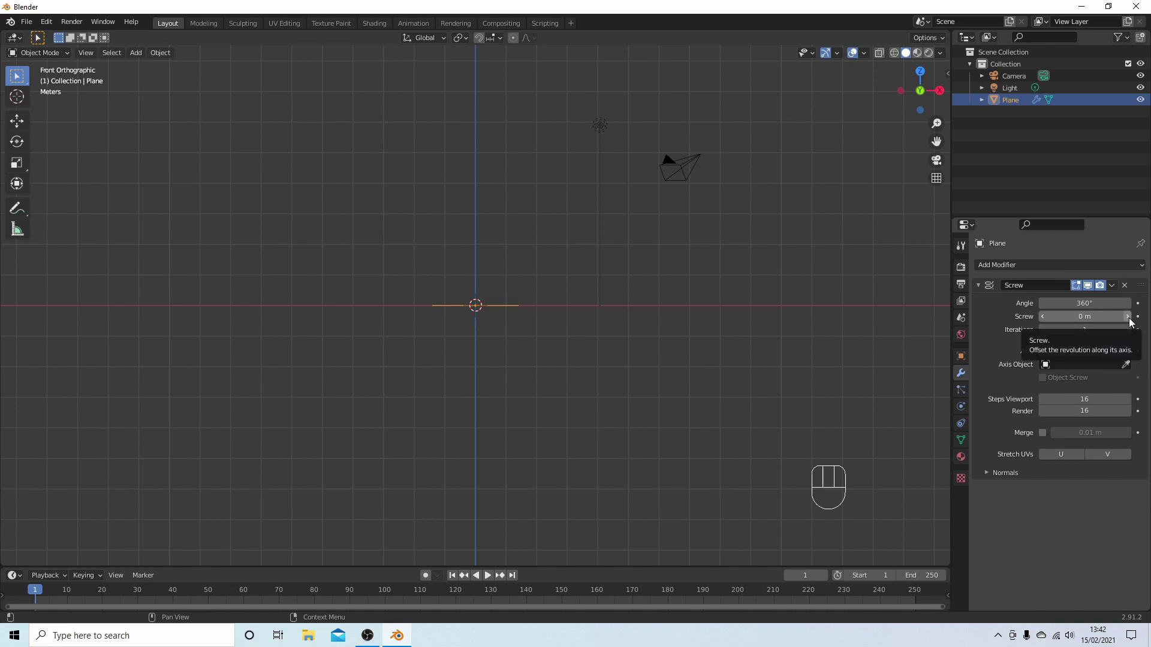
left_click(1133, 321)
left_click(1132, 321)
left_click(1135, 322)
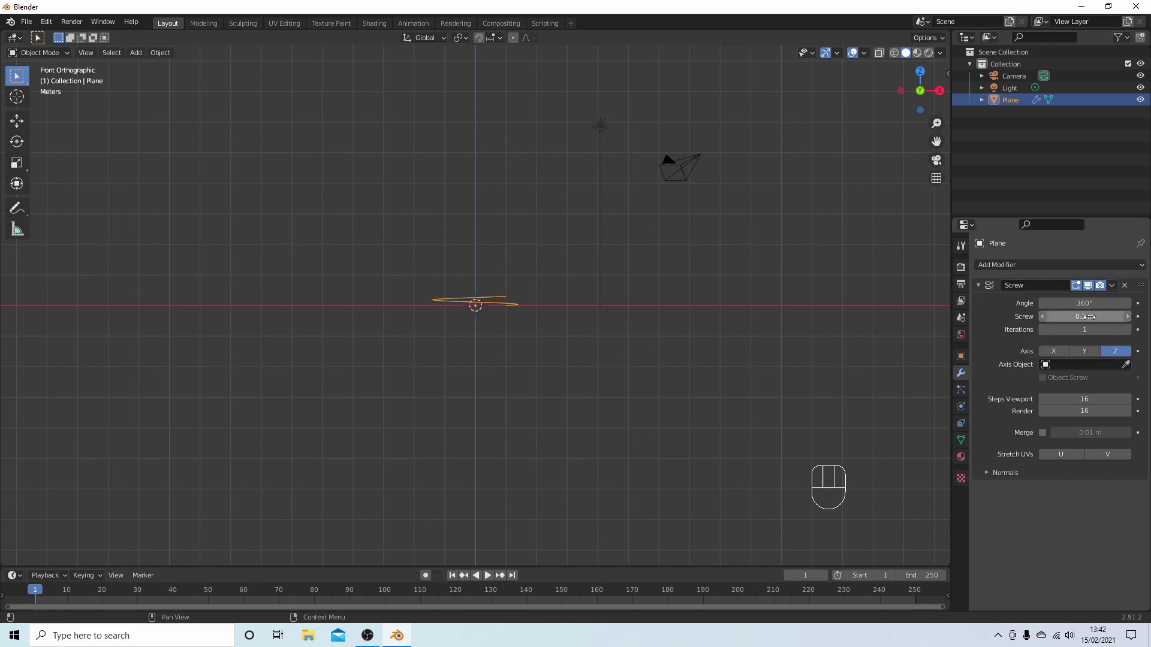
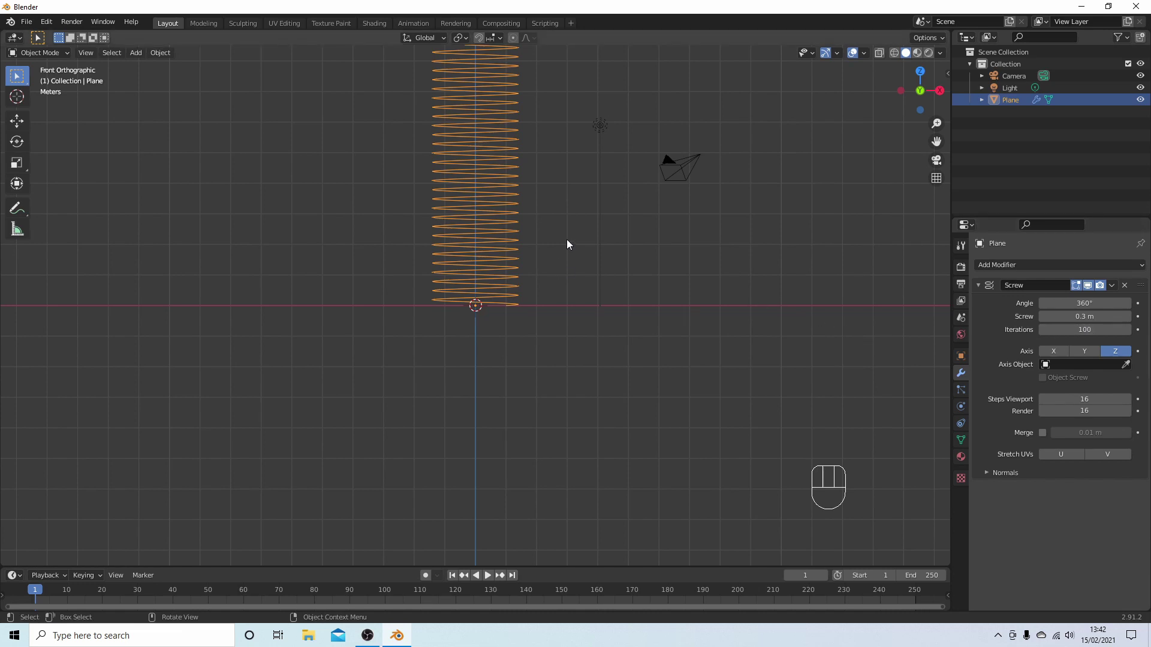
left_click_drag(569, 240, 555, 457)
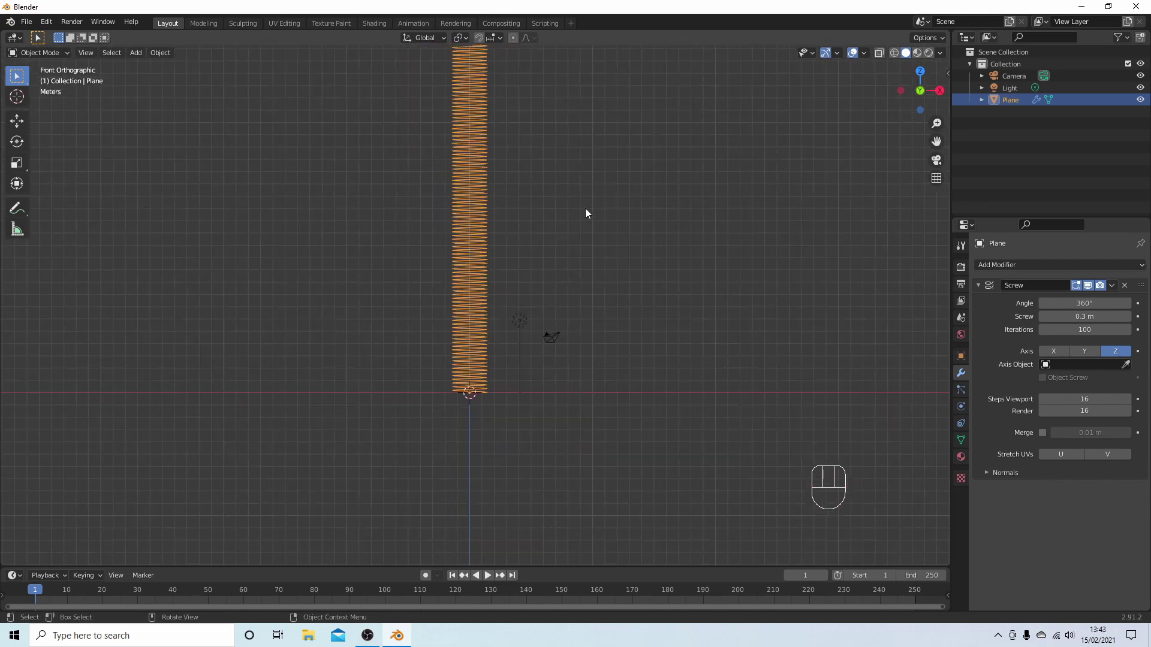
left_click_drag(592, 228, 582, 290)
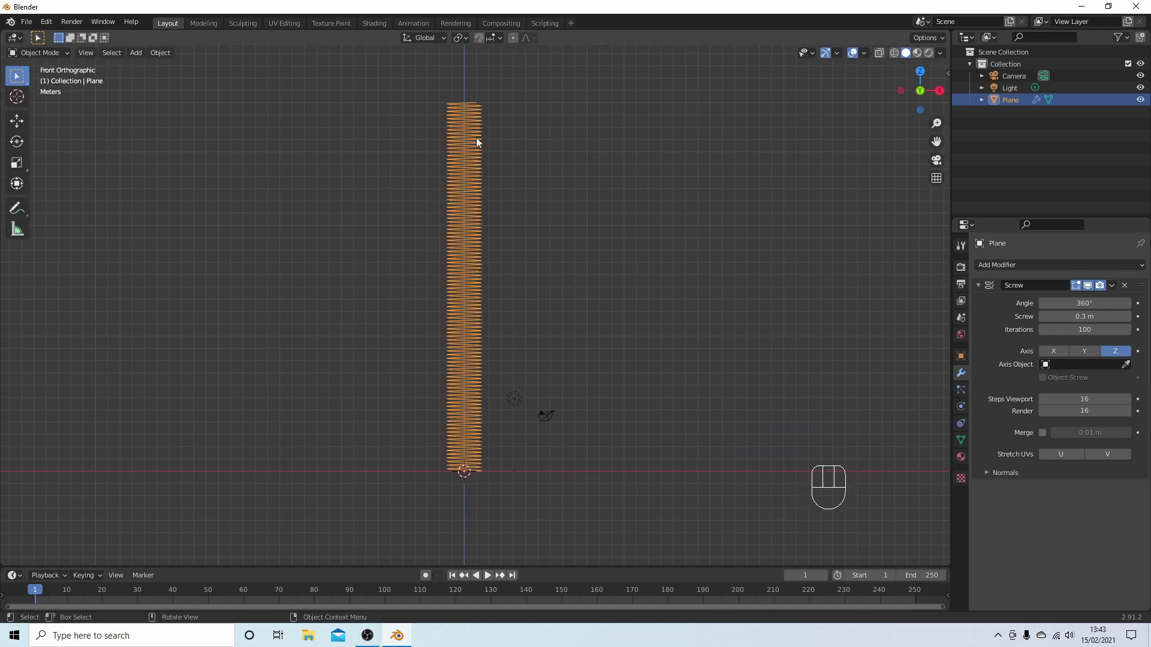
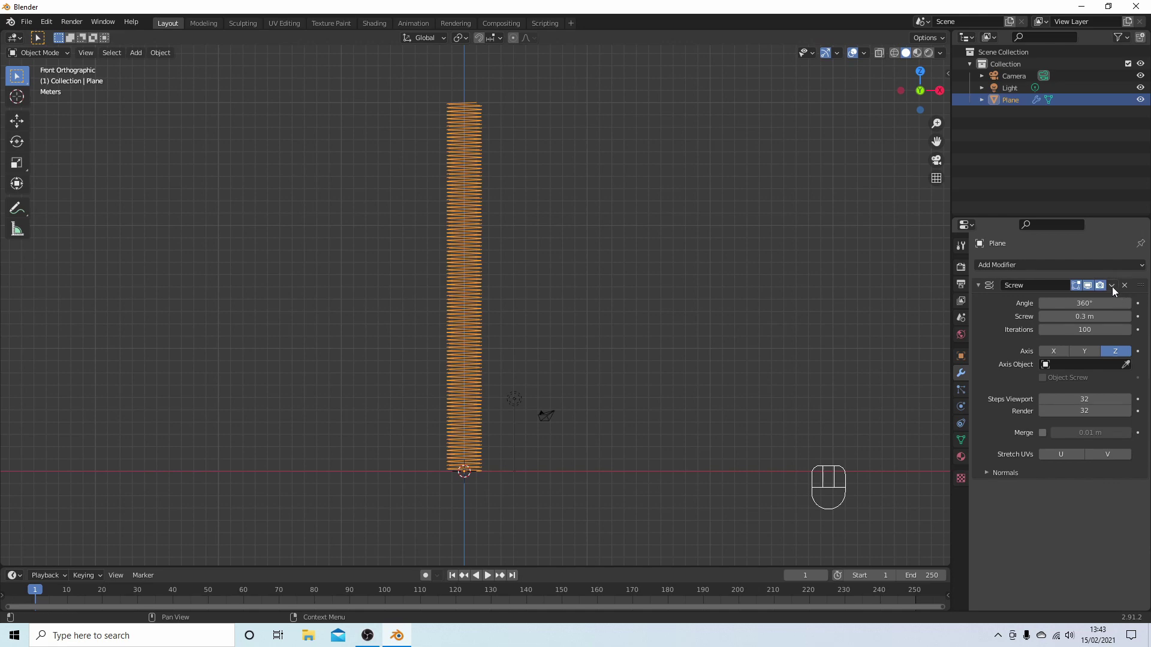
Step: Scale the coil down to a much smaller size and zoom in close on it
left_click_drag(1116, 290, 1065, 305)
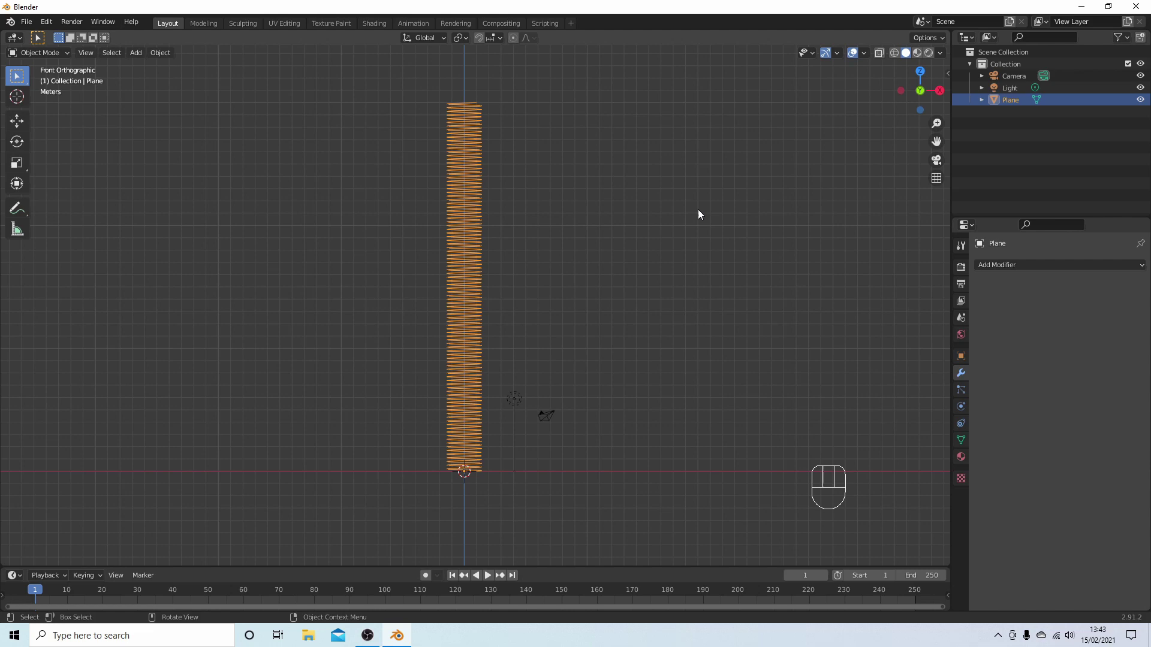
key("s")
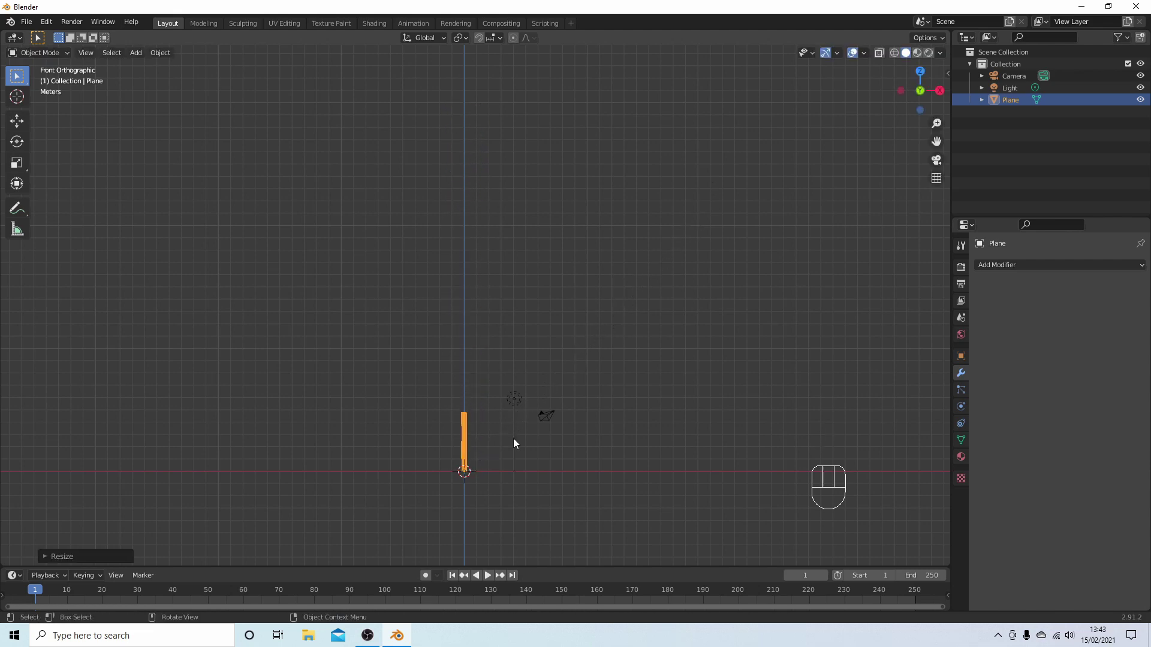
left_click_drag(530, 436, 544, 278)
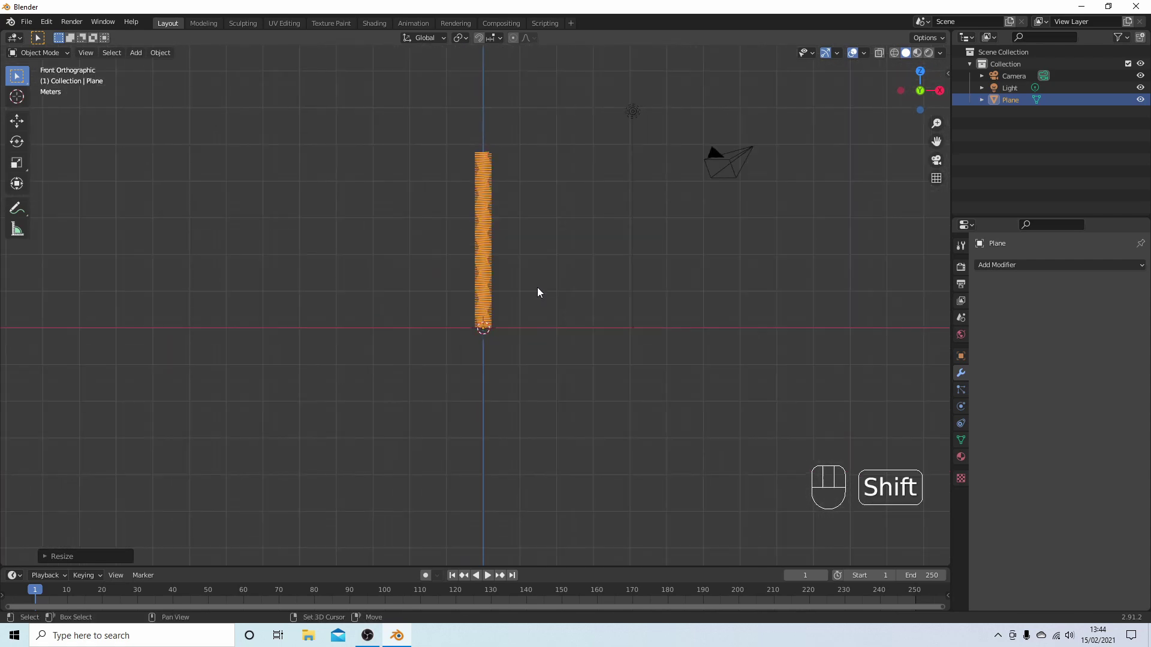
left_click_drag(544, 291, 528, 322)
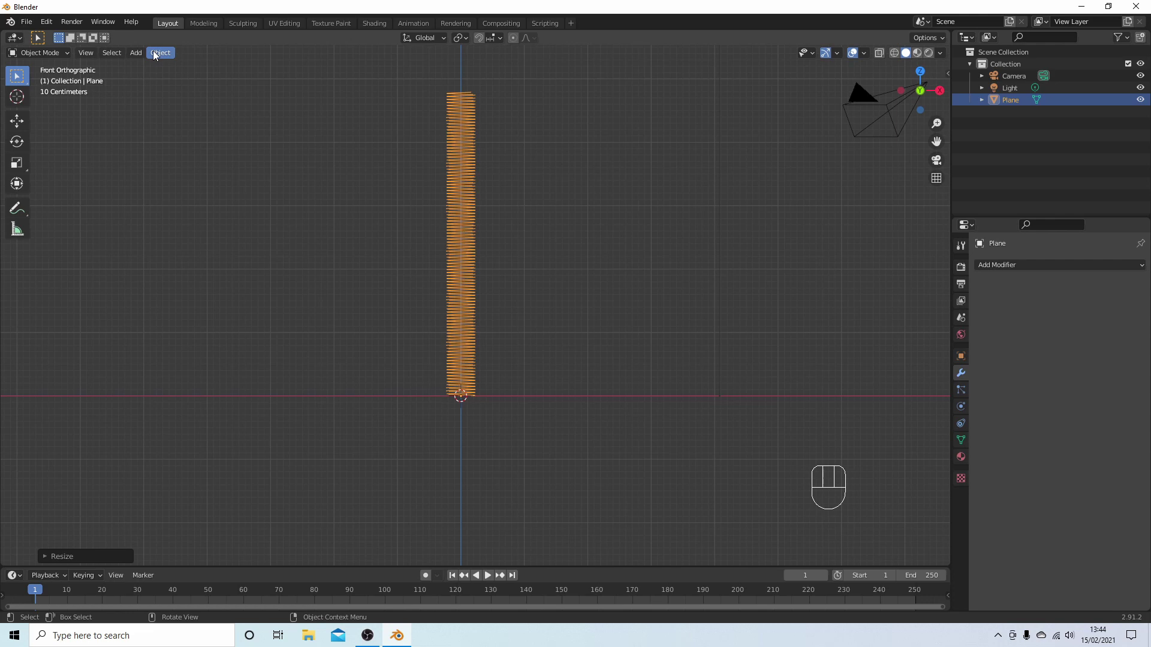
Step: Convert the coil to a curve object and start adding a NURBS path
left_click_drag(158, 53, 316, 367)
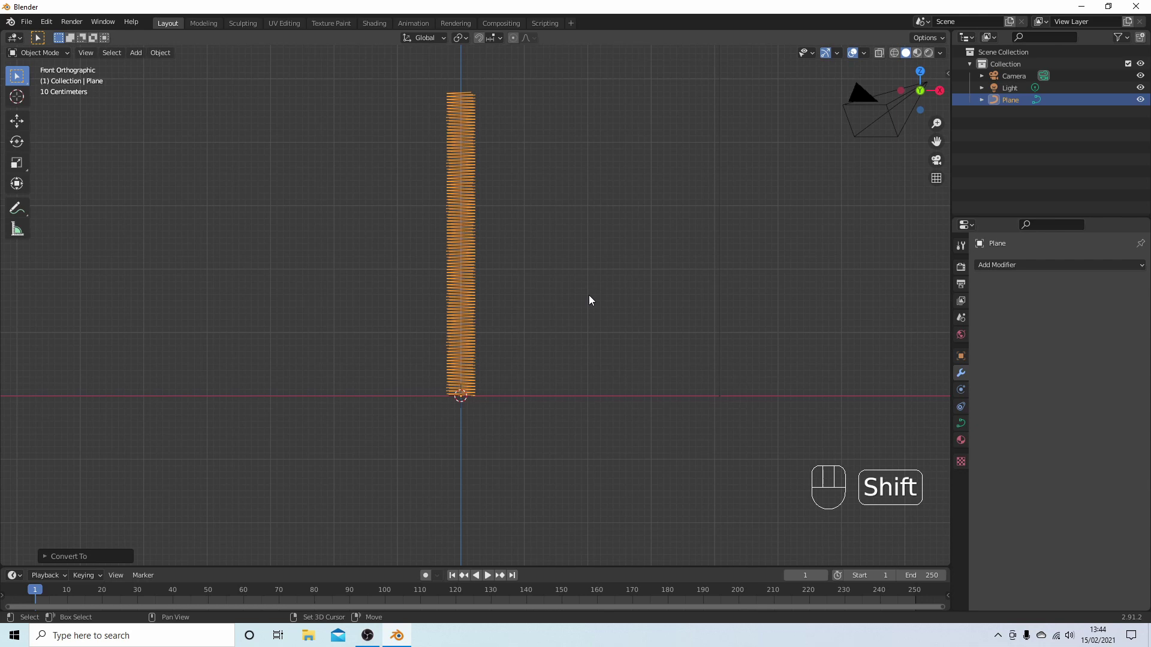
key("shift+a")
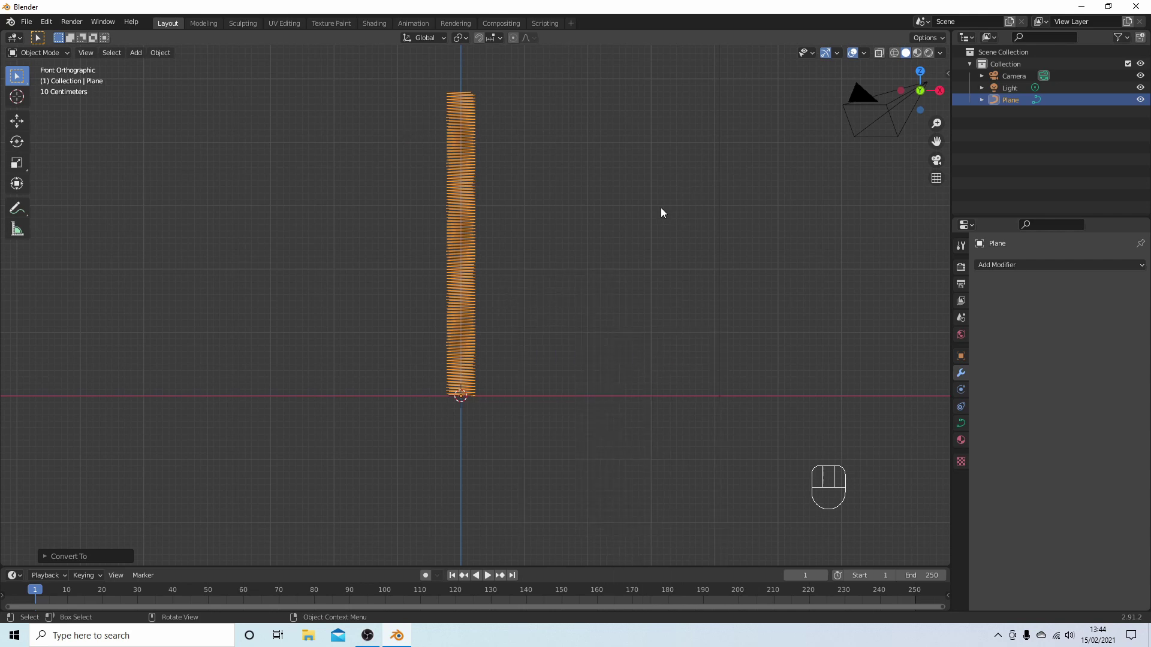
Step: Add a NURBS path, stretch it longer along X, and reset its origin
key("shift+a")
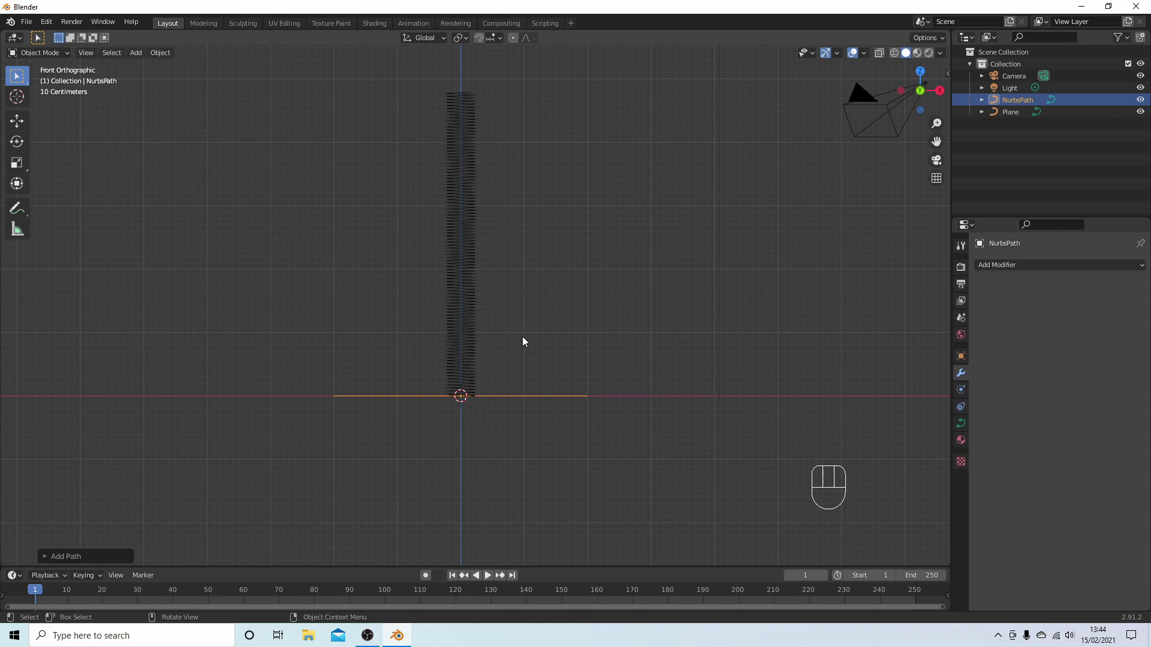
key("s")
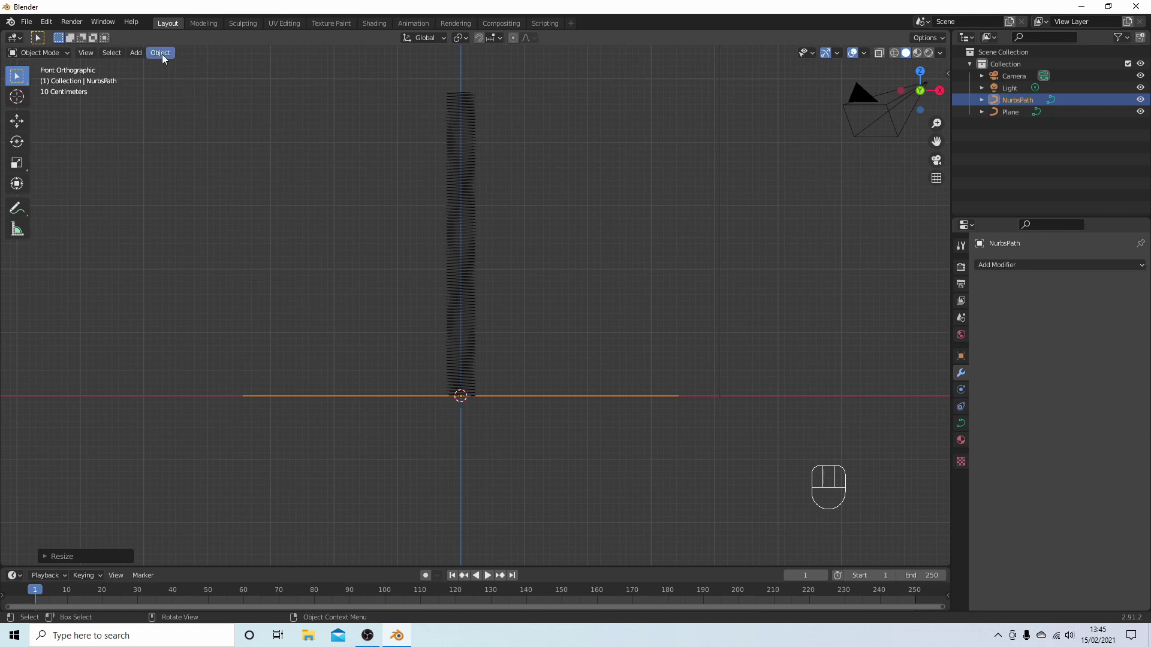
left_click_drag(165, 57, 363, 112)
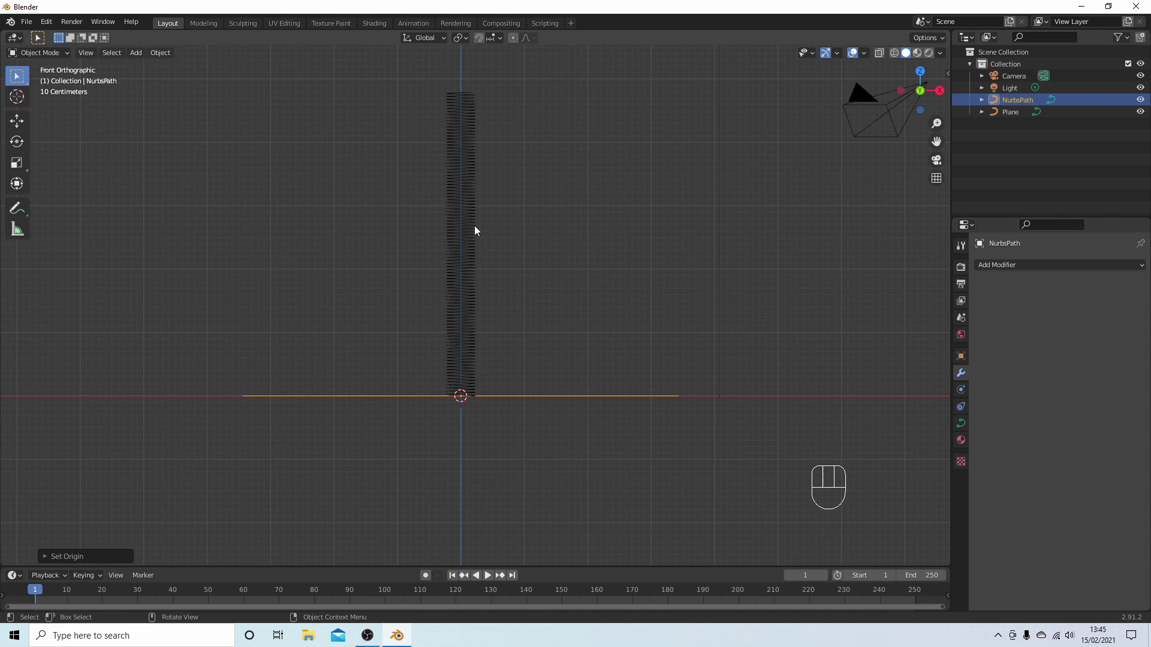
Step: Rotate the coil 90° about Y so it lies horizontally along the X axis
left_click(472, 243)
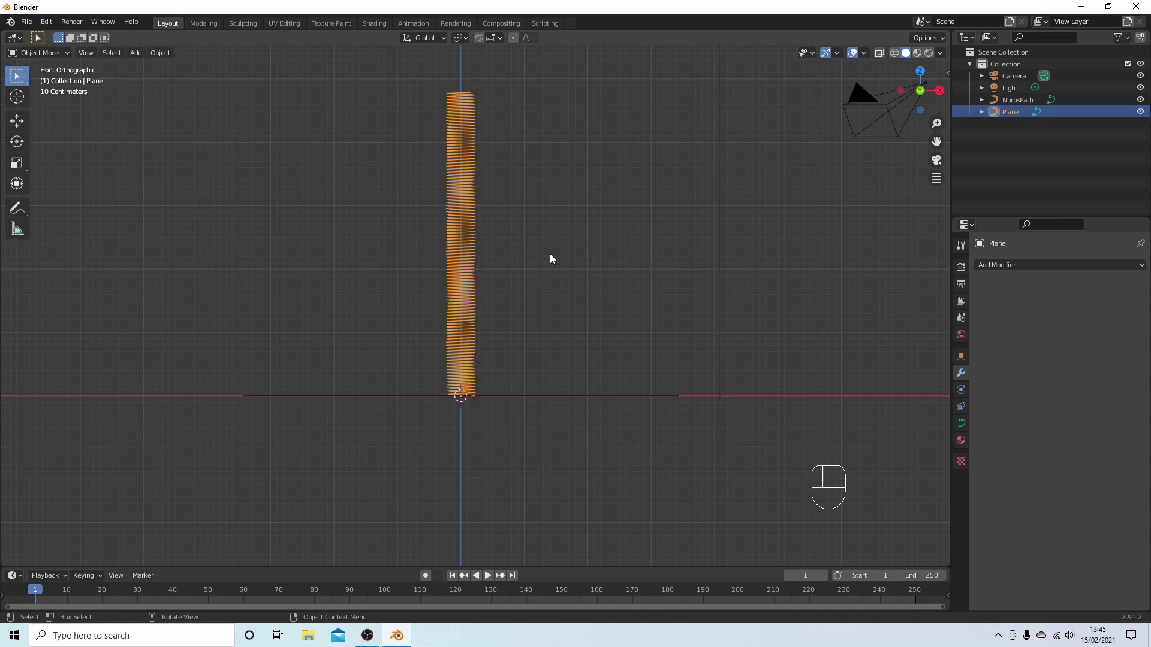
key("r")
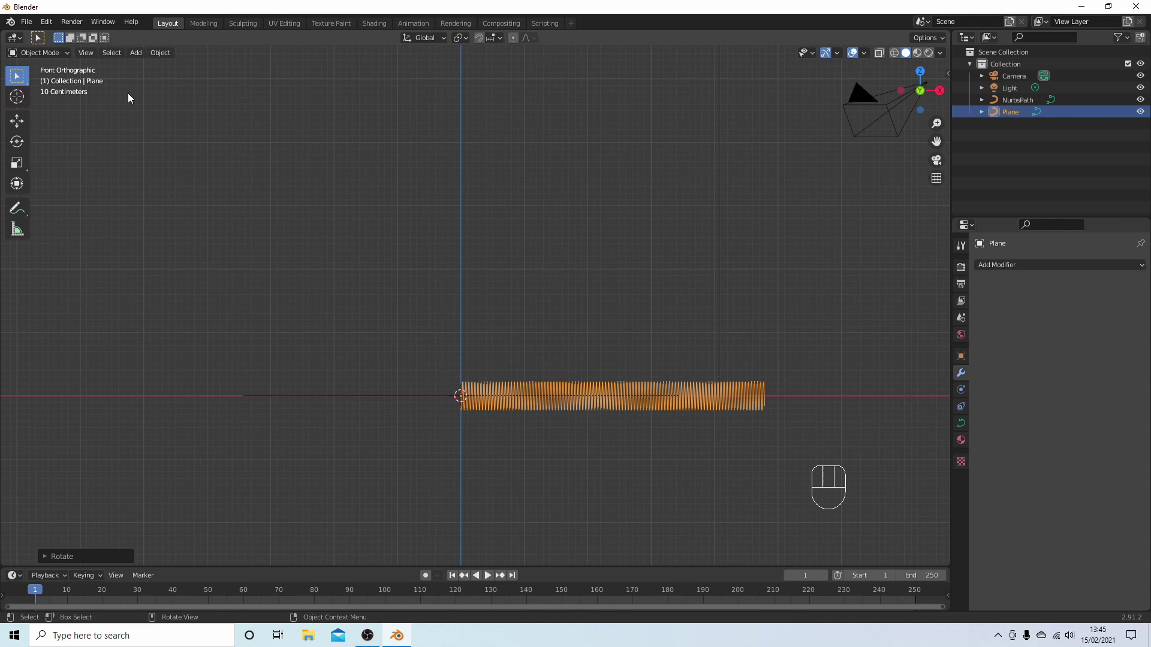
Step: Give the coil a Curve deform modifier on axis X, then select the NURBS path
left_click_drag(171, 53, 345, 111)
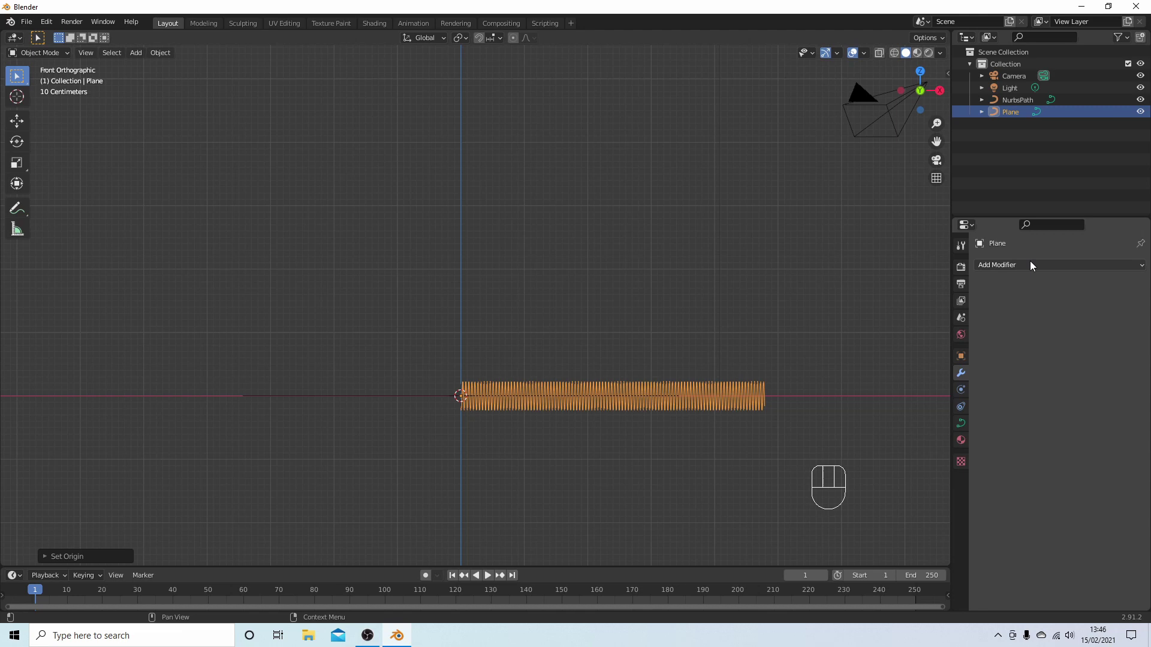
left_click_drag(1037, 265, 1038, 328)
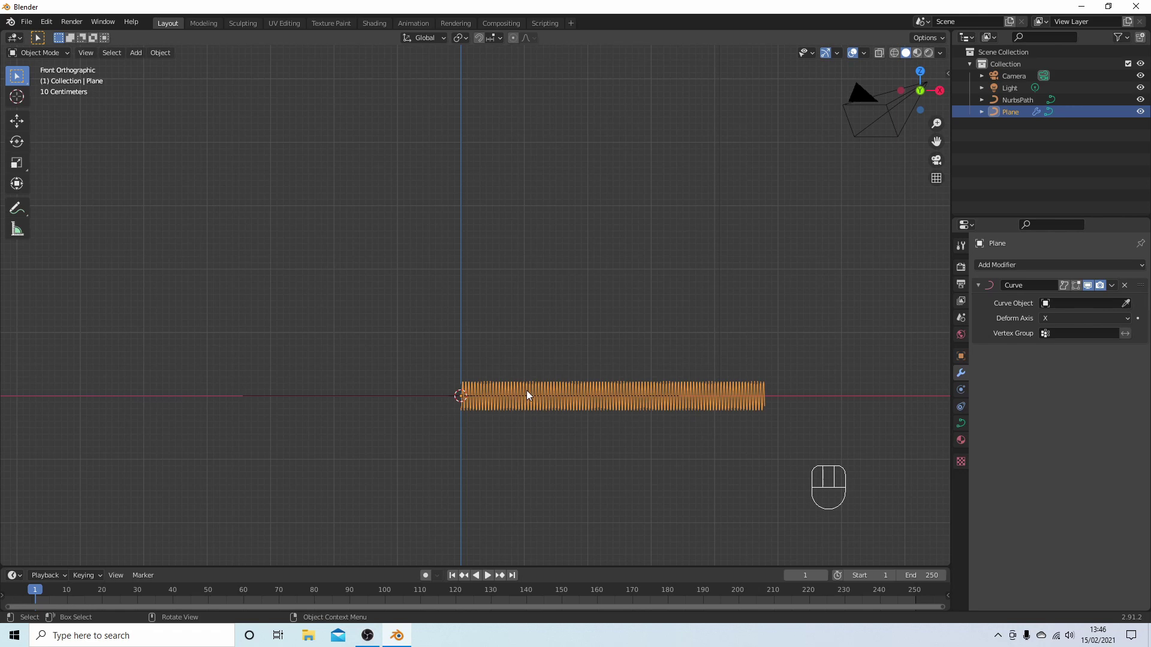
left_click(349, 400)
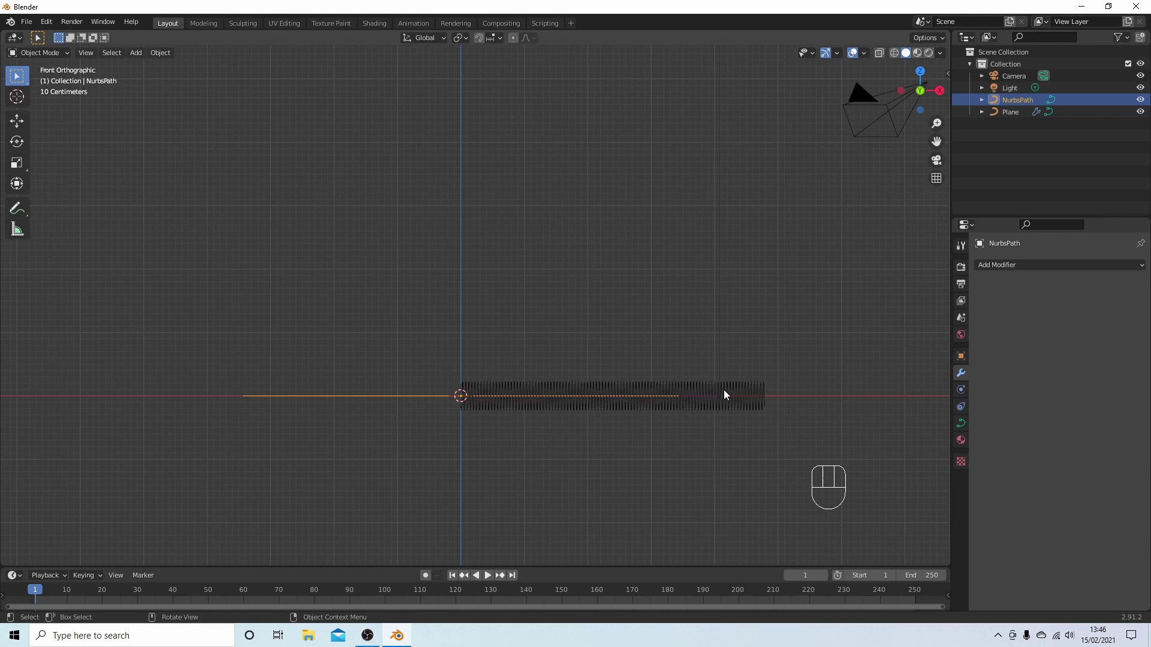
Step: Select the coil and move it left along X toward the world origin
left_click(731, 394)
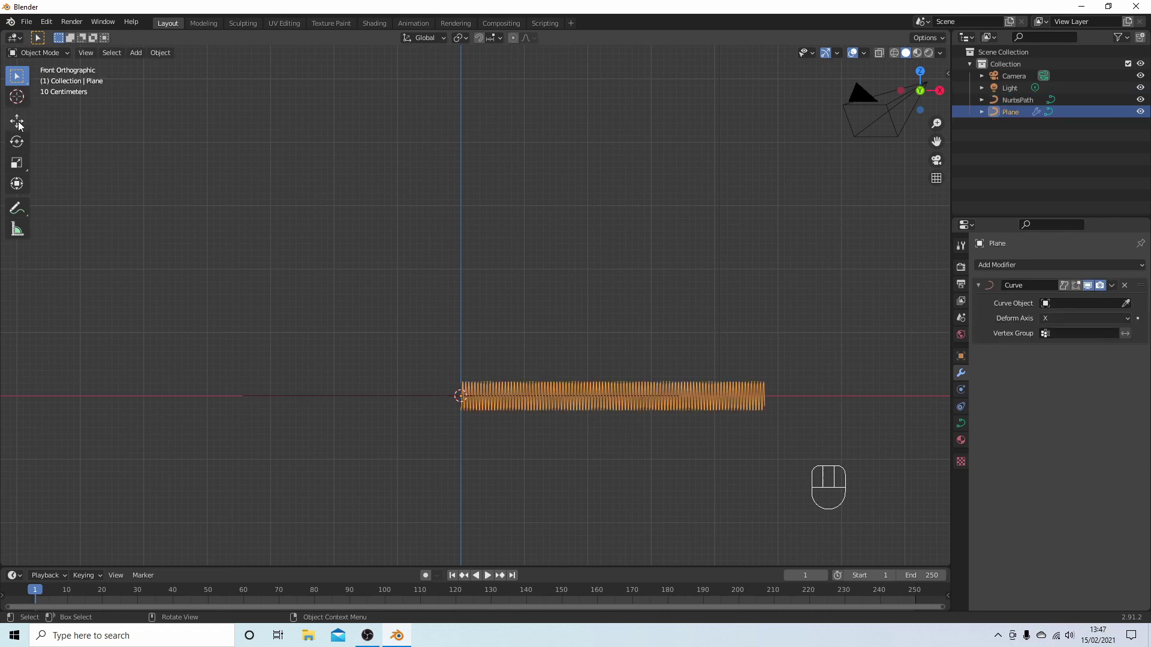
left_click(19, 127)
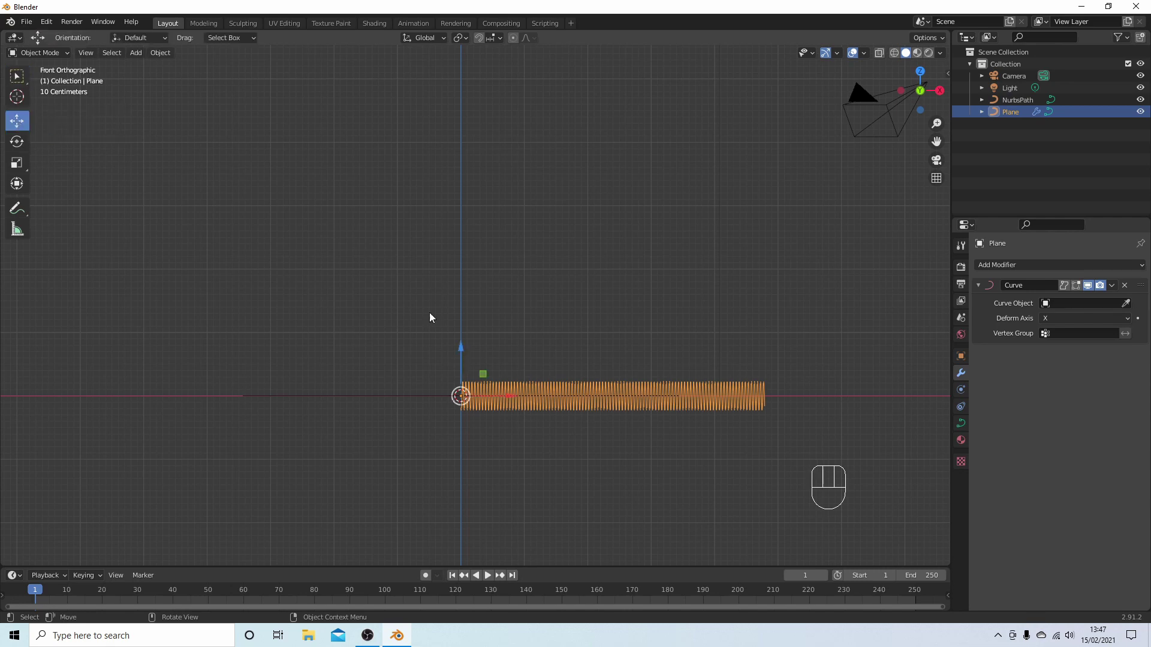
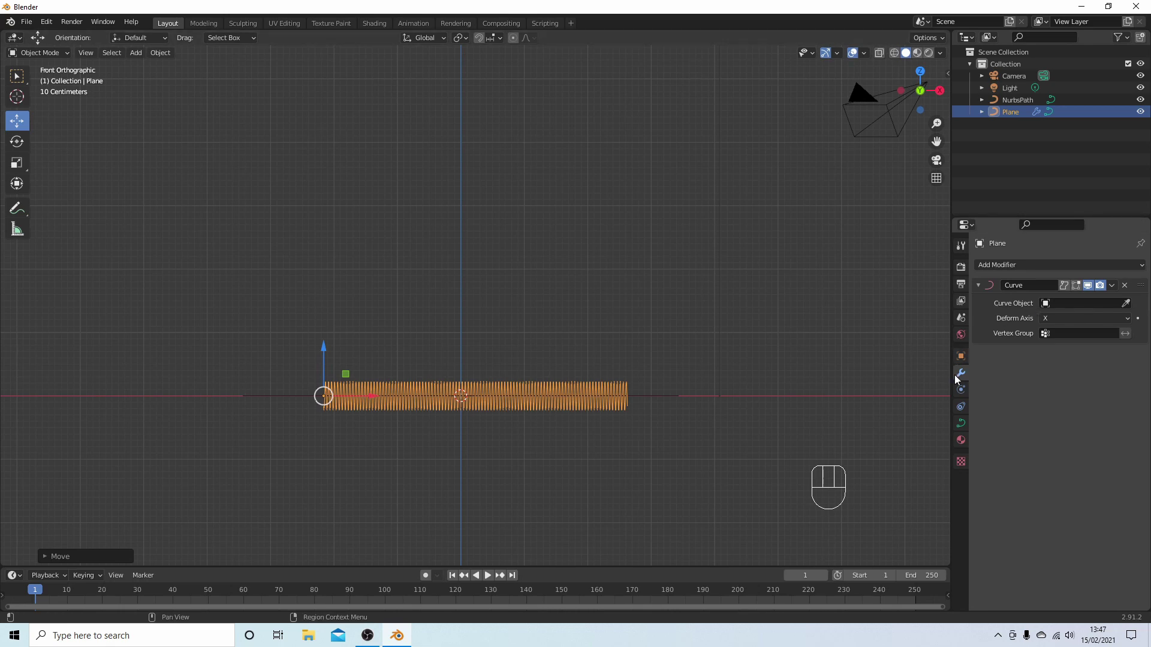
Step: Point the coil's Curve modifier at NurbsPath, slide the coil along X to re-centre it, and select the path
left_click_drag(1048, 263, 1078, 247)
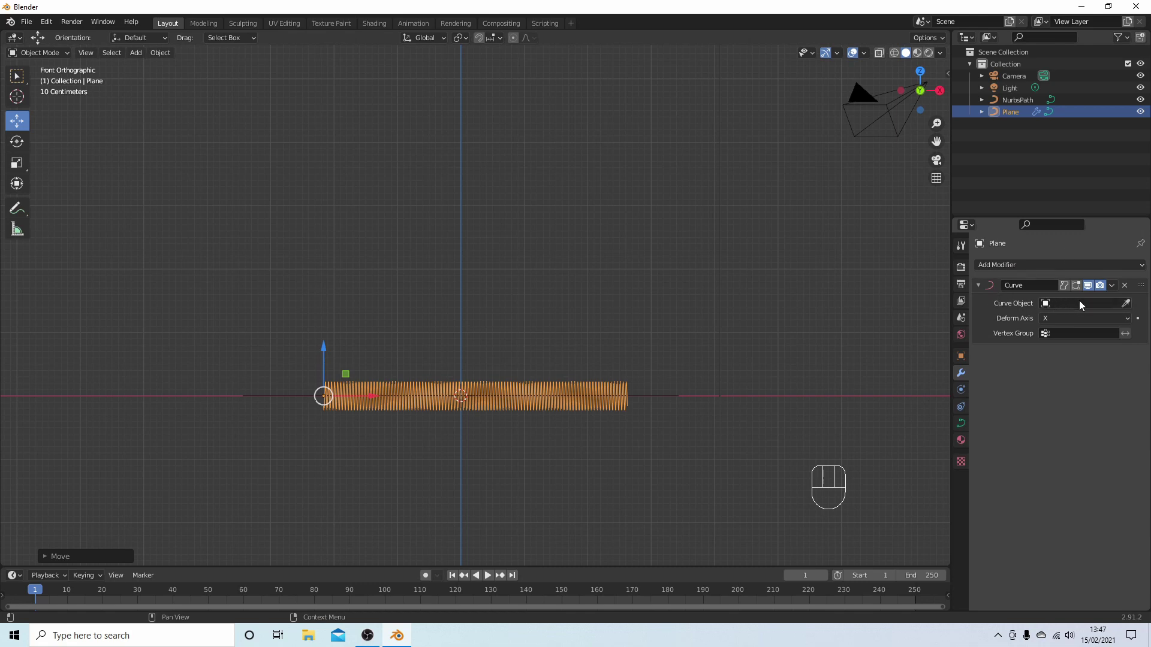
left_click_drag(1084, 304, 1036, 329)
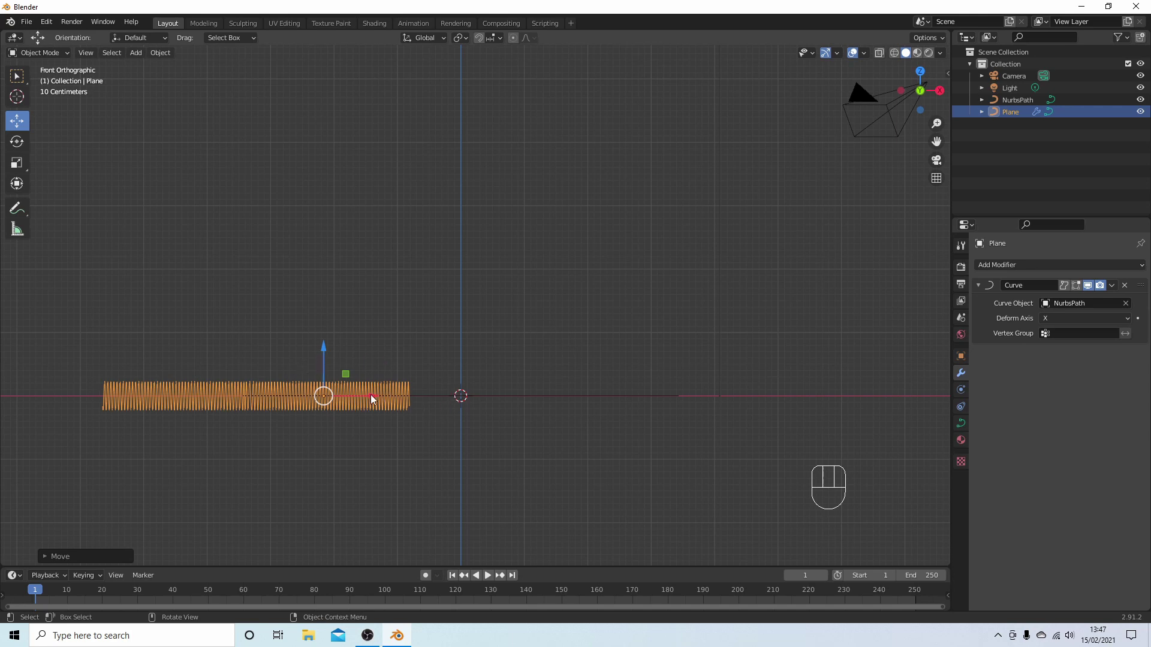
left_click_drag(378, 400, 587, 390)
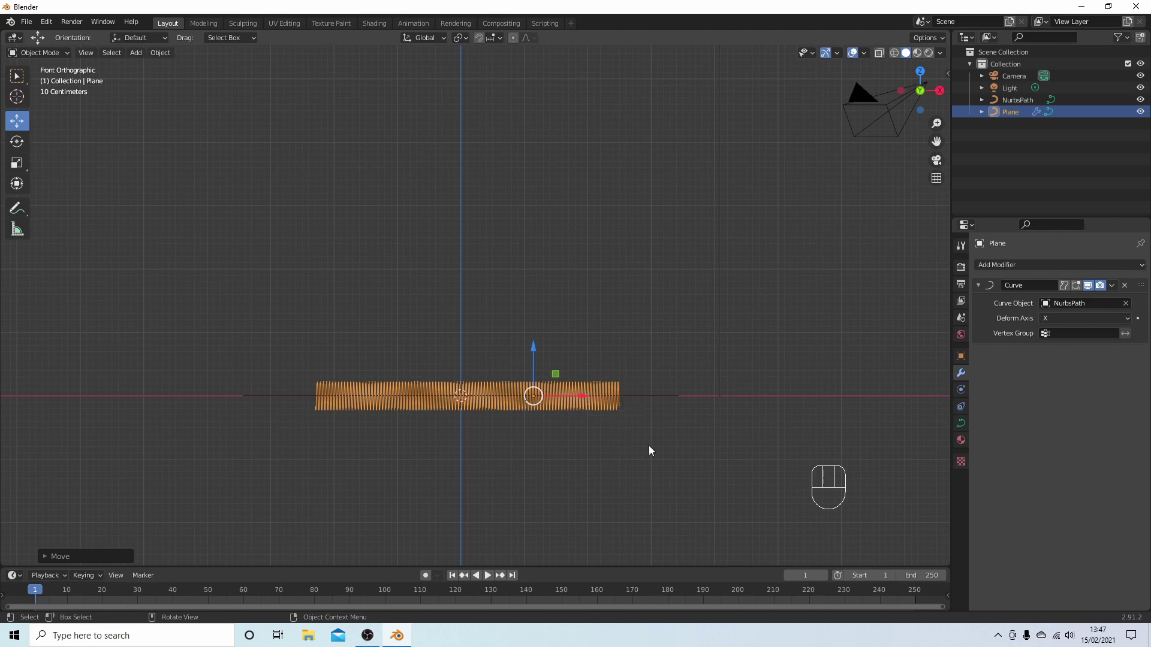
left_click(660, 398)
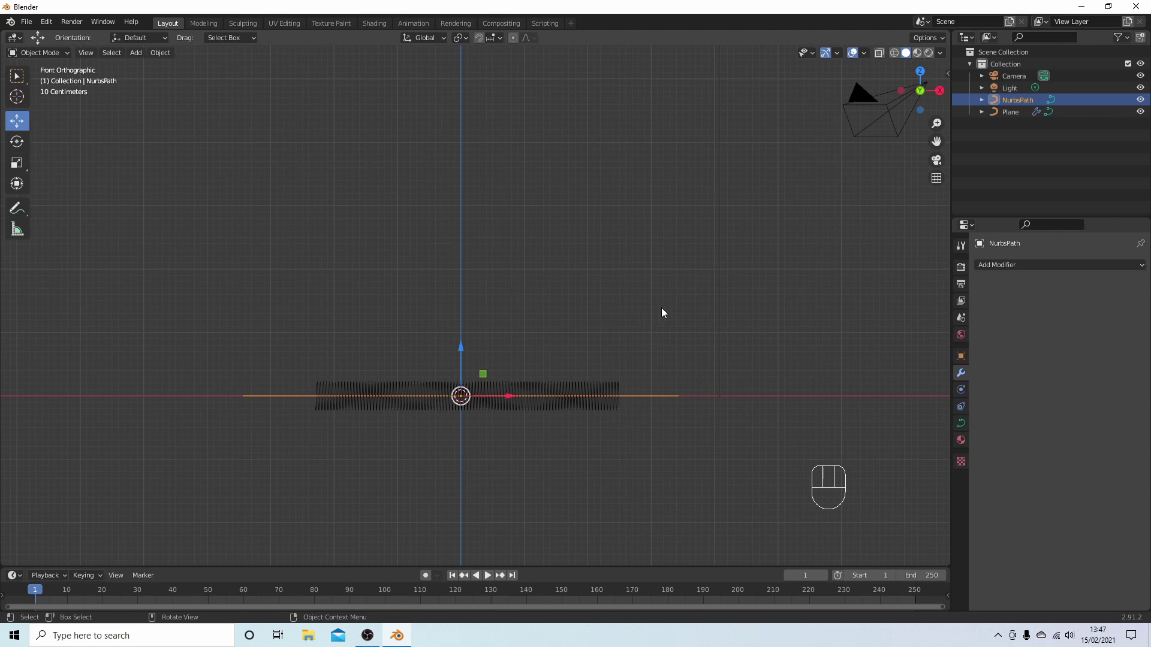
Step: Edit NurbsPath's control points, pulling the point right of centre down and the right end up so the coil bends
key("Tab")
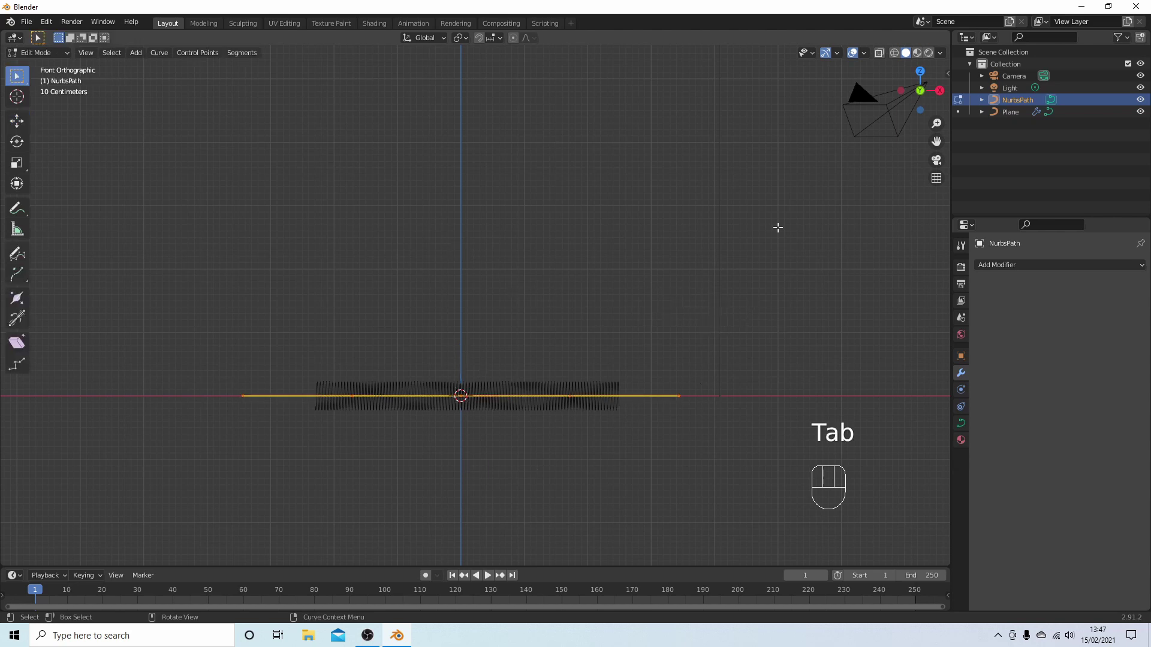
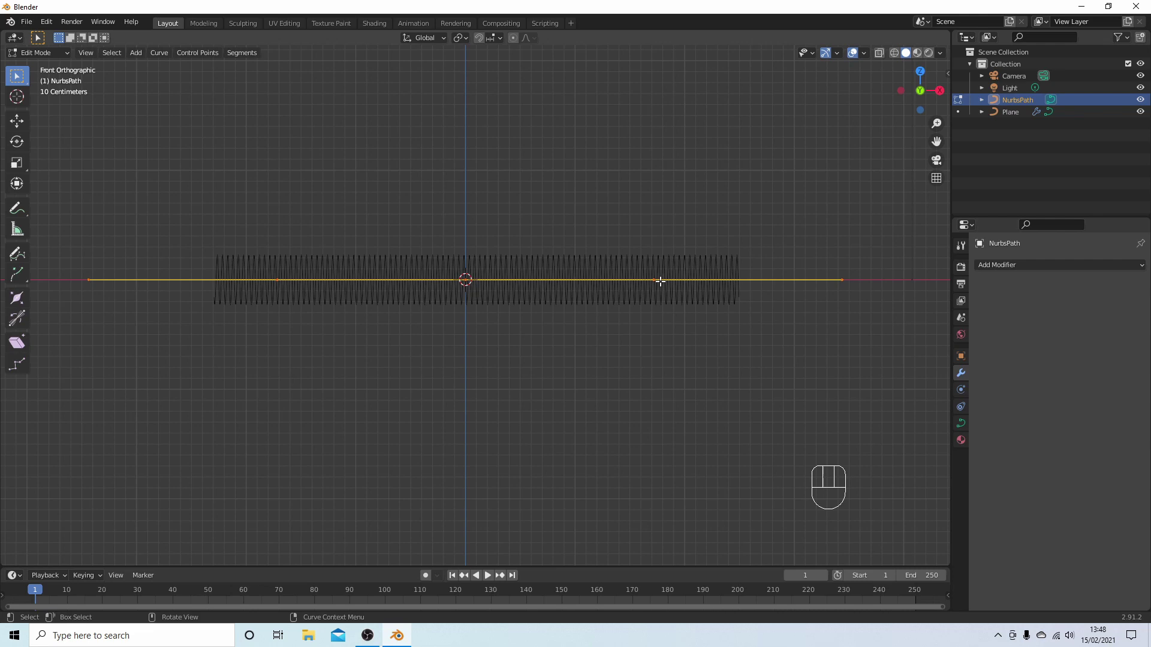
left_click_drag(588, 184, 688, 169)
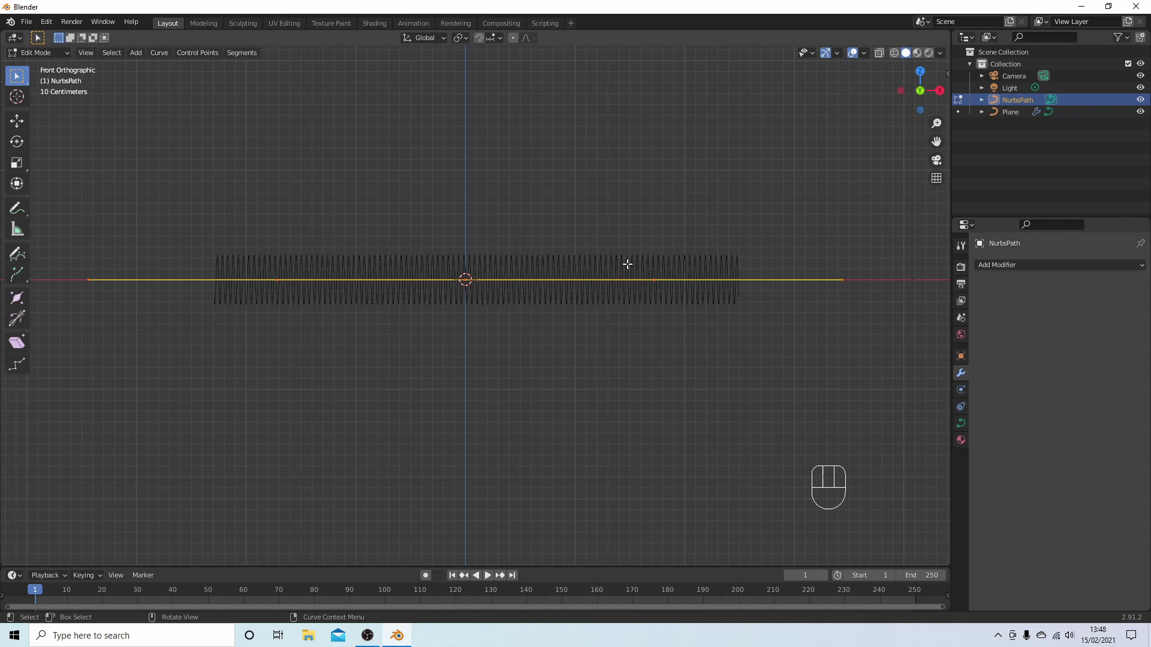
left_click(653, 277)
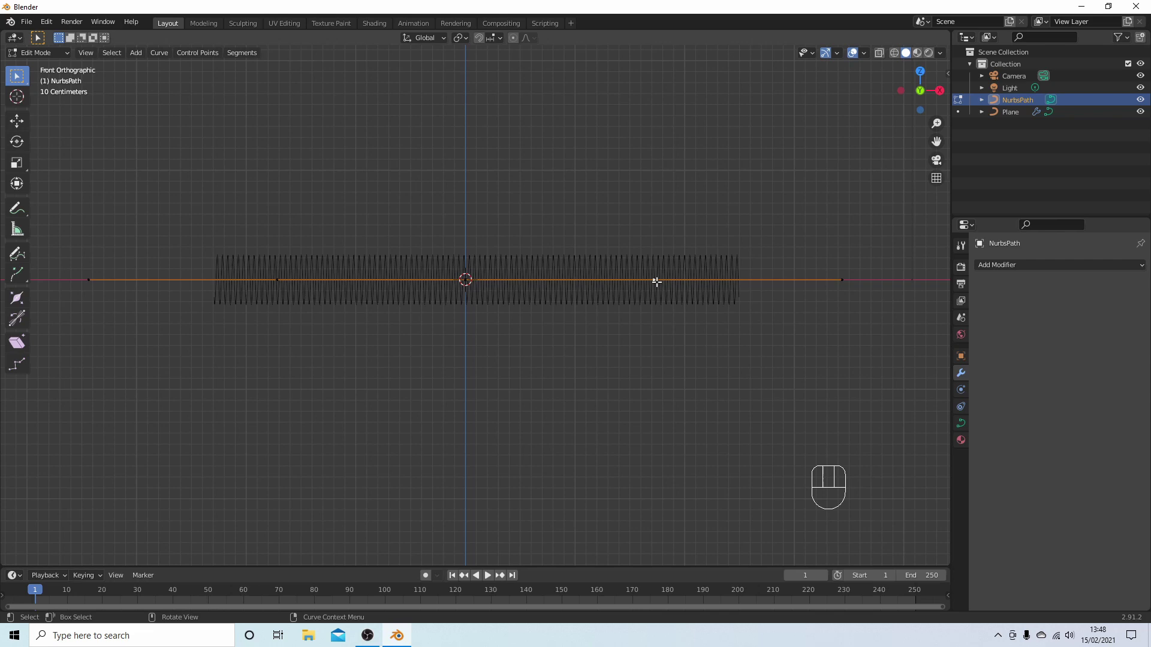
key("g")
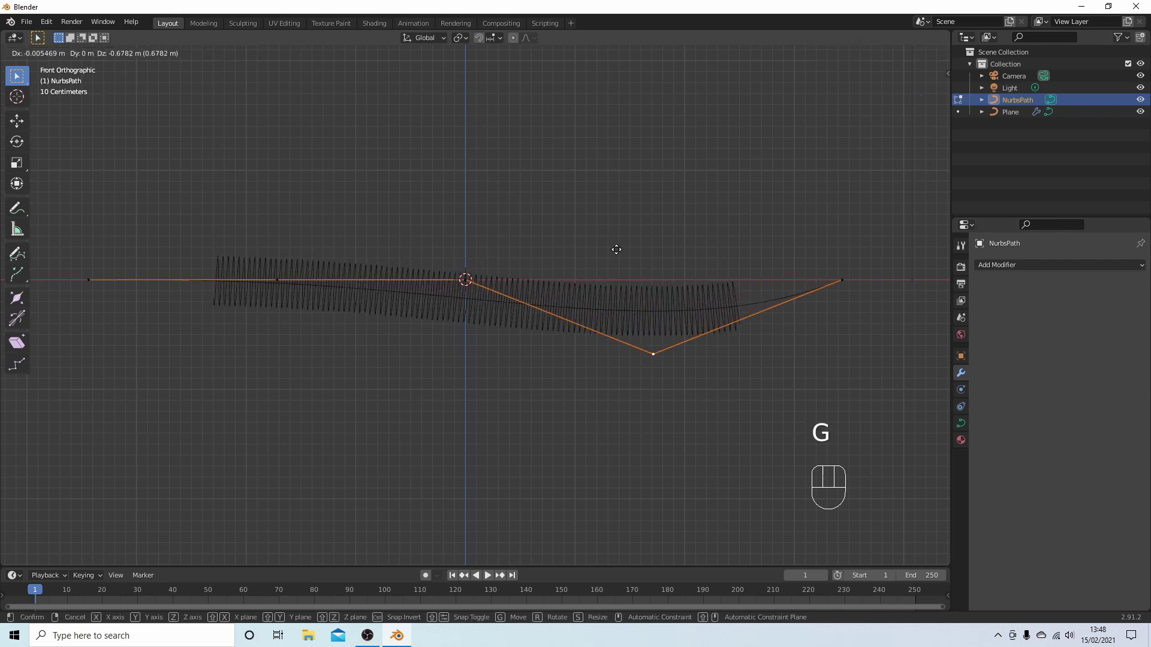
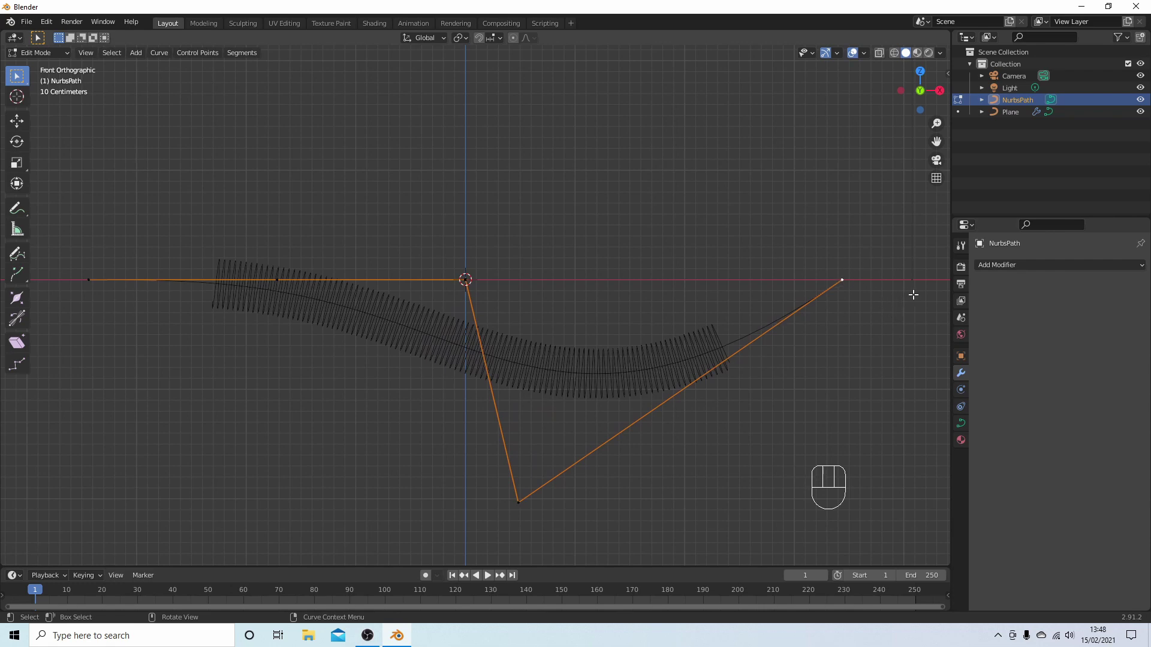
key("g")
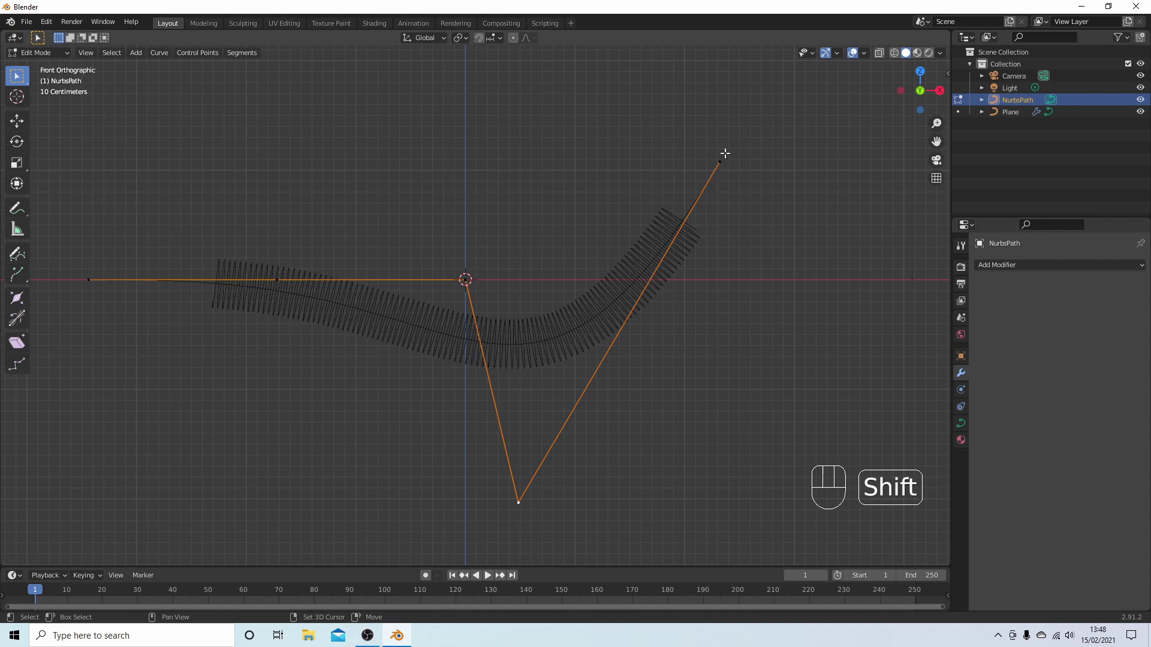
Step: Subdivide the path's right arm and move the new midpoint down and right to shape a hook
left_click(725, 155)
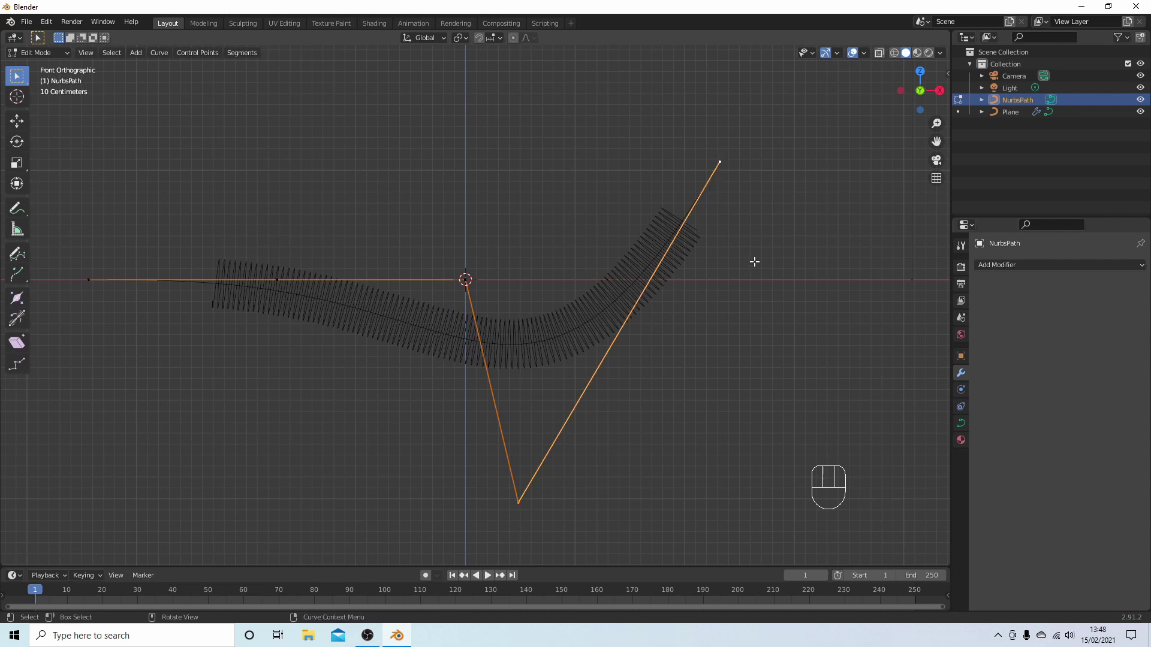
right_click(678, 271)
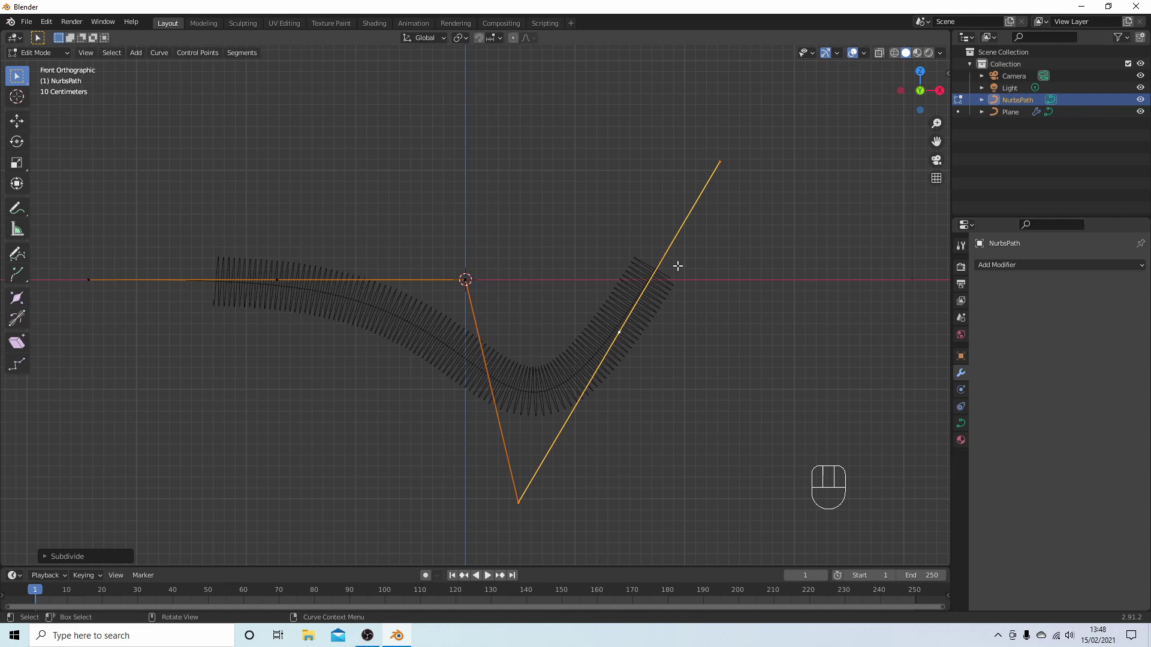
left_click(616, 331)
left_click(615, 332)
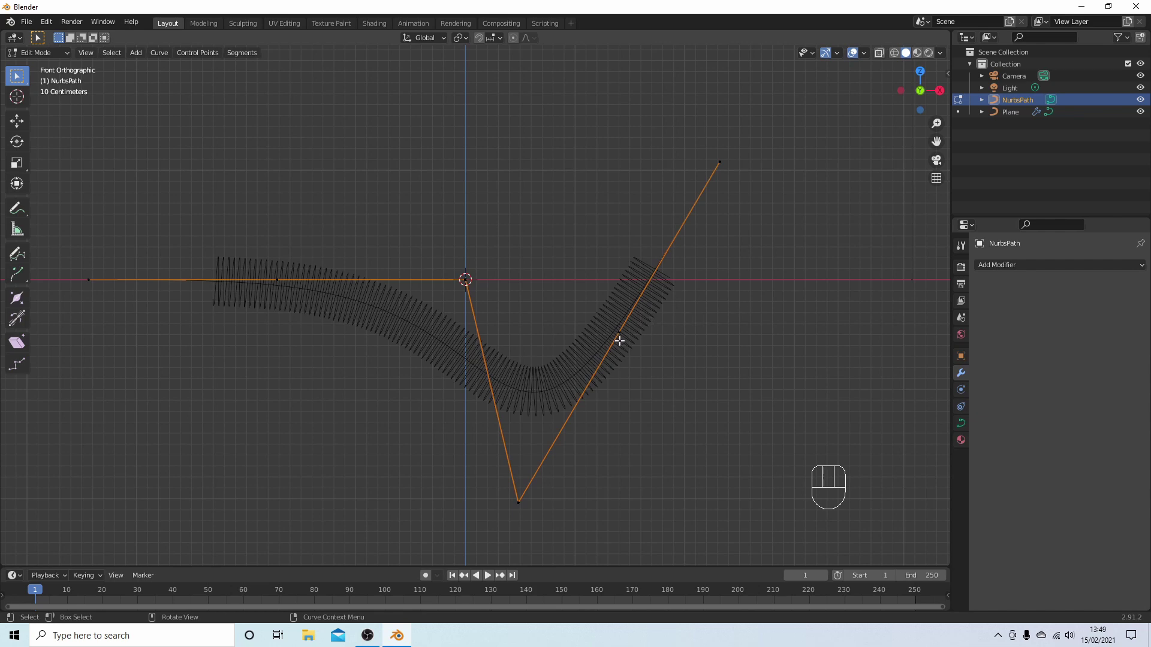
left_click(623, 337)
key("g")
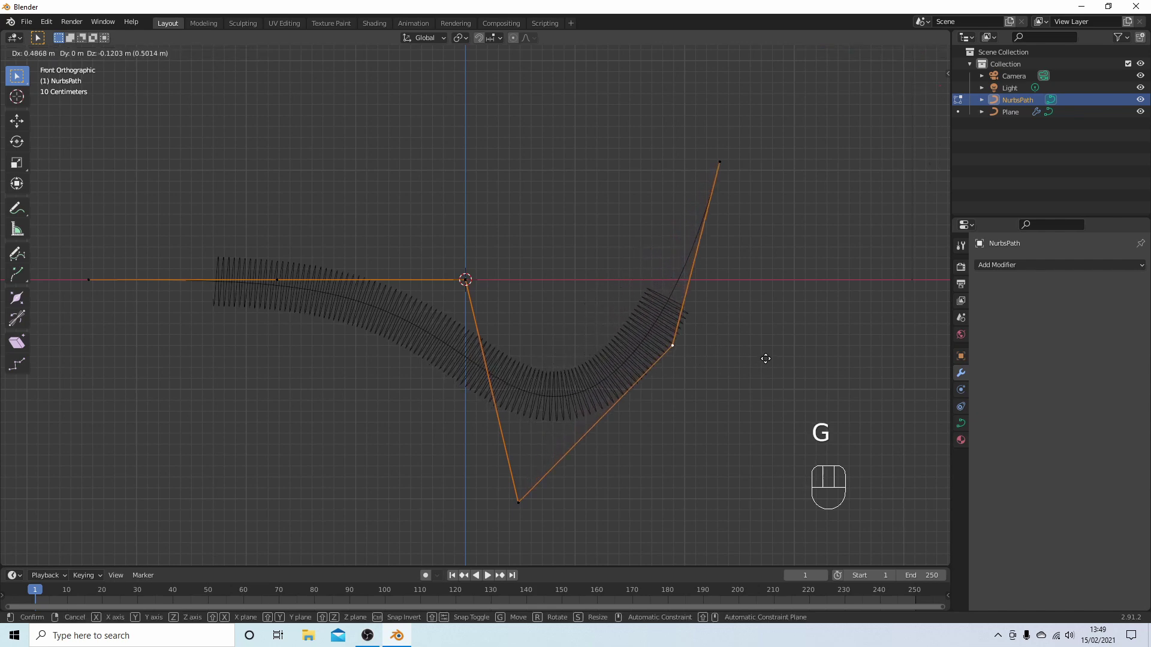
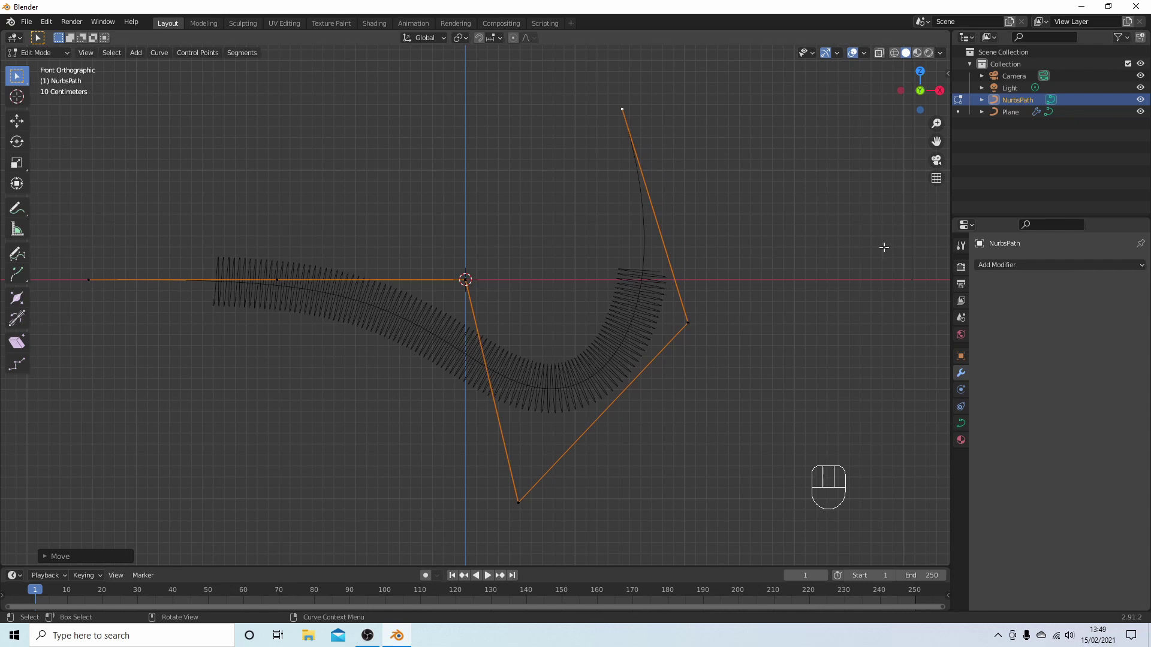
Step: Leave path editing, add a Bezier Circle and move it down below the spring
key("Tab")
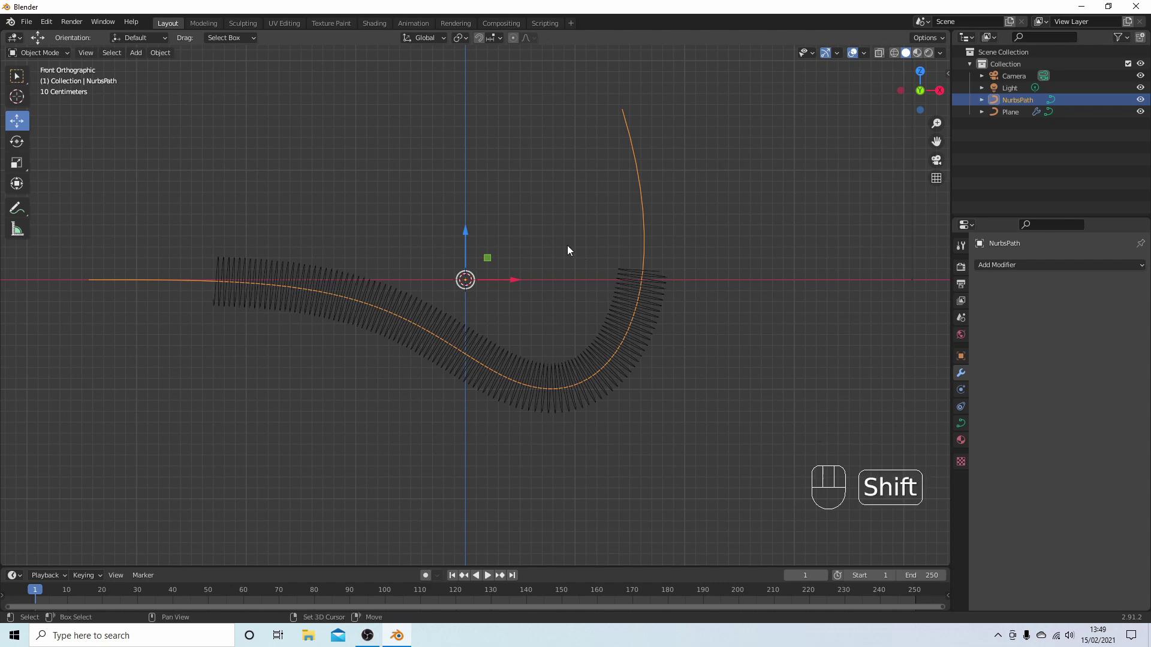
key("shift+a")
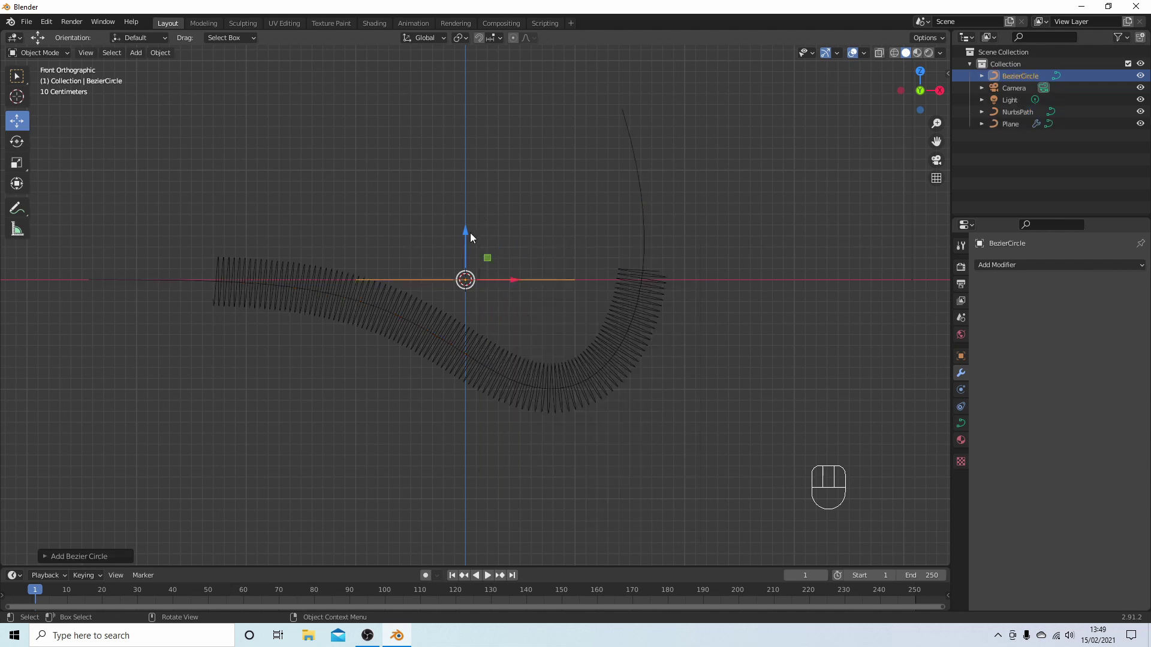
left_click_drag(470, 235, 460, 443)
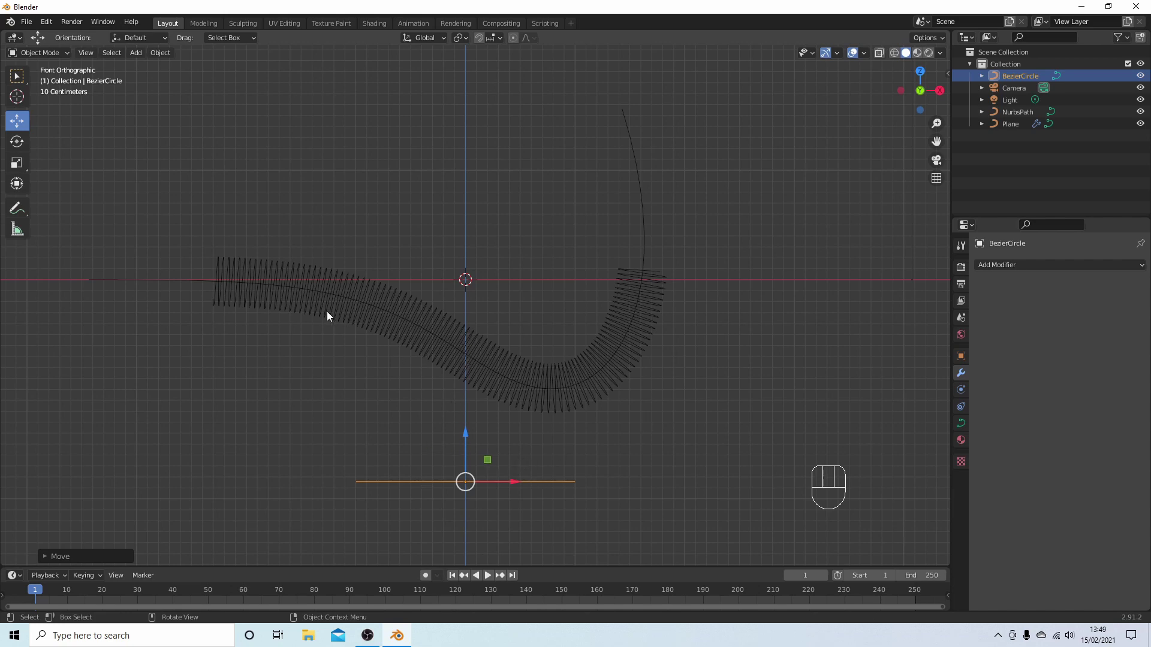
Step: In the spring's Geometry settings set Bevel to Object and pick BezierCircle as the bevel shape
left_click(327, 315)
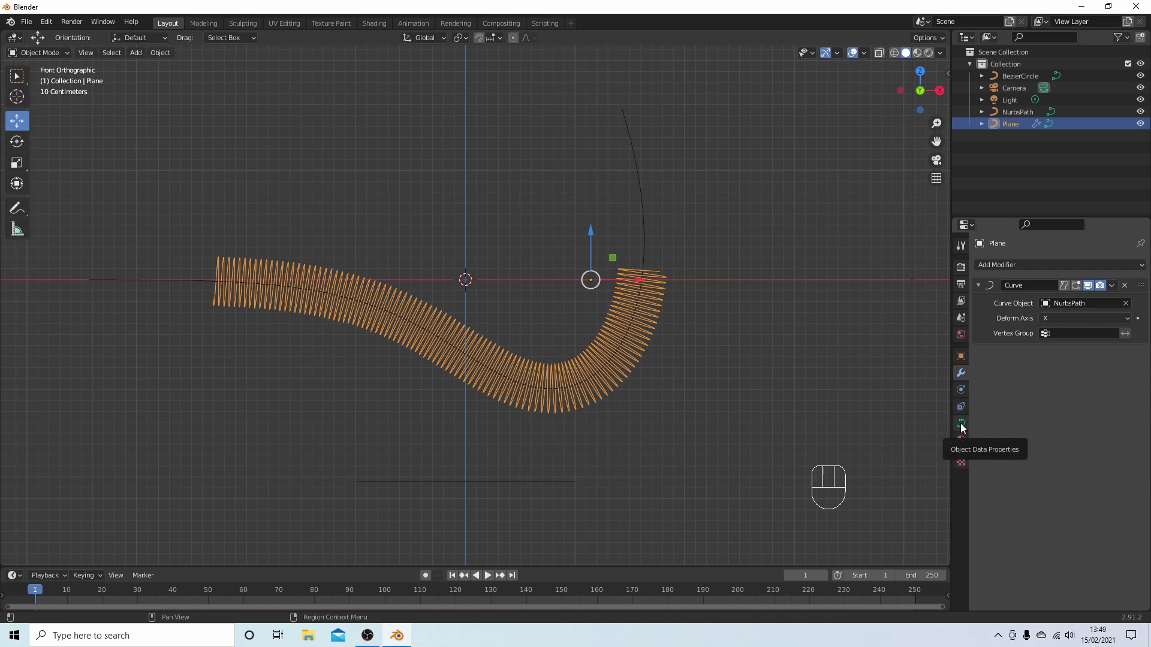
left_click(964, 426)
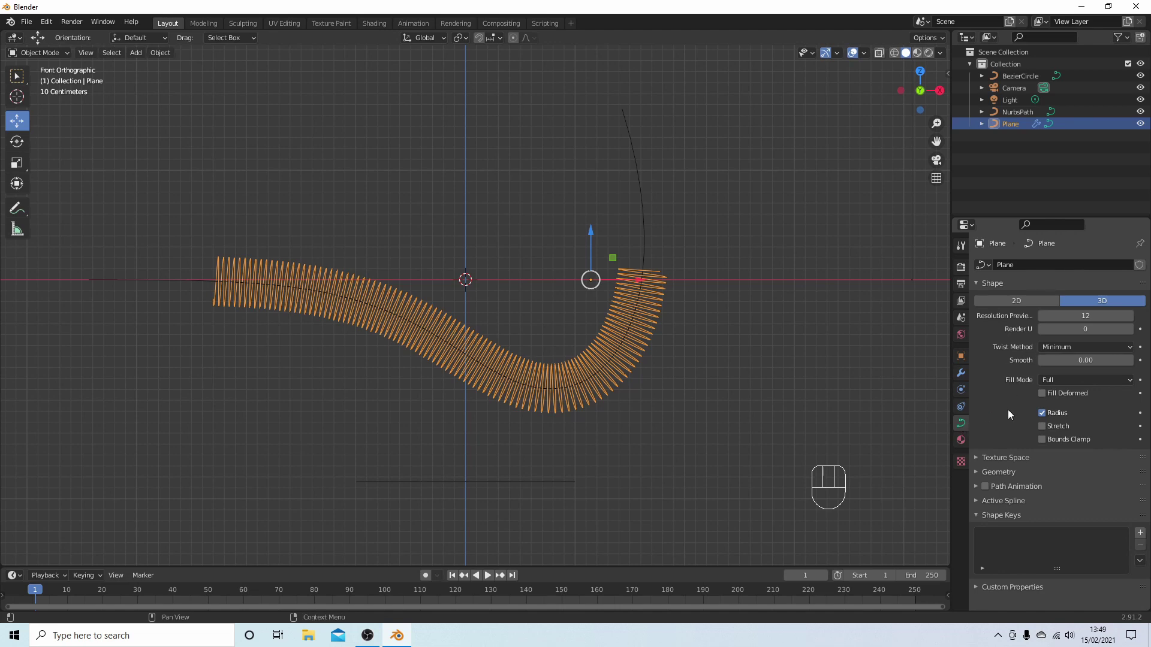
left_click(979, 474)
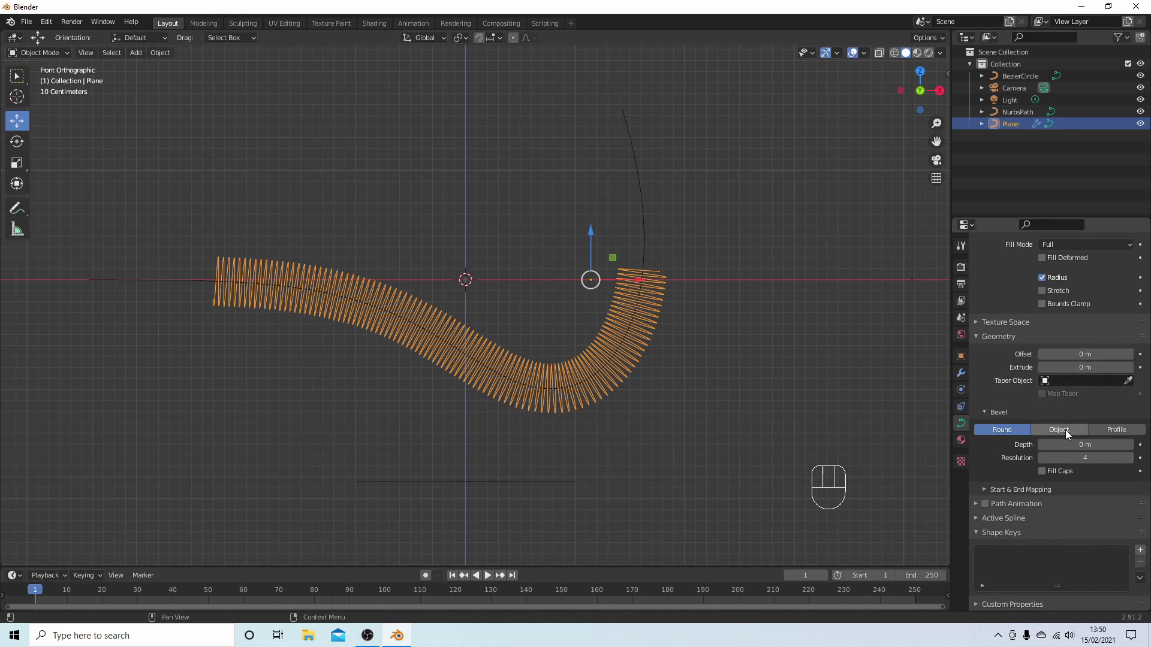
left_click(1066, 435)
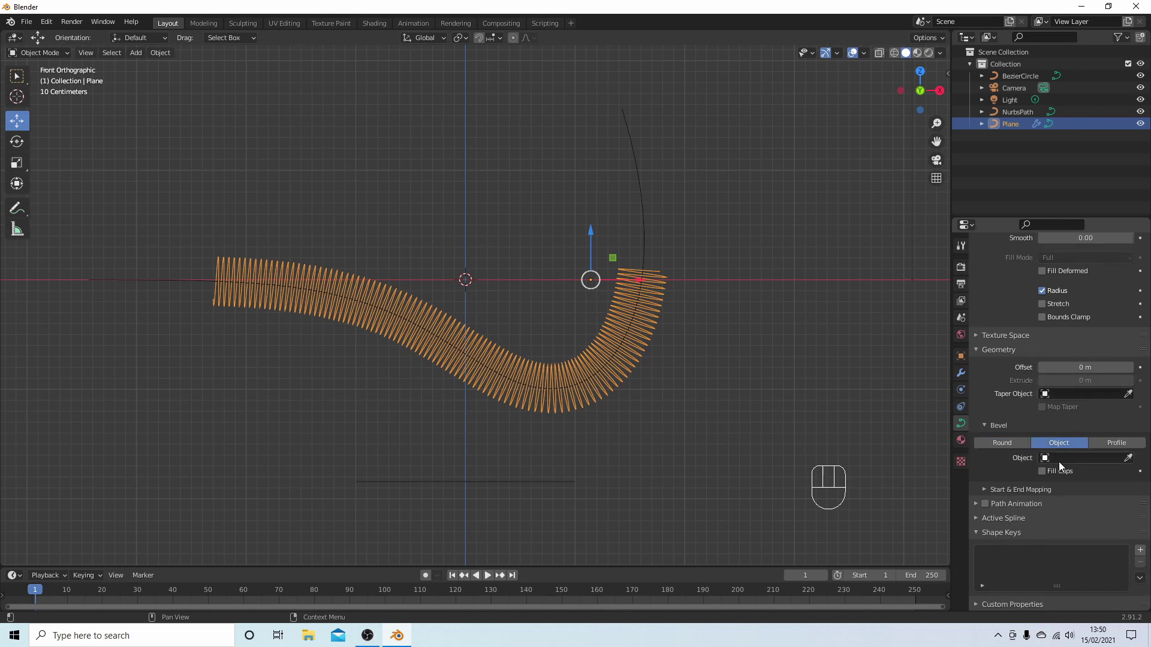
left_click_drag(1083, 463, 1052, 479)
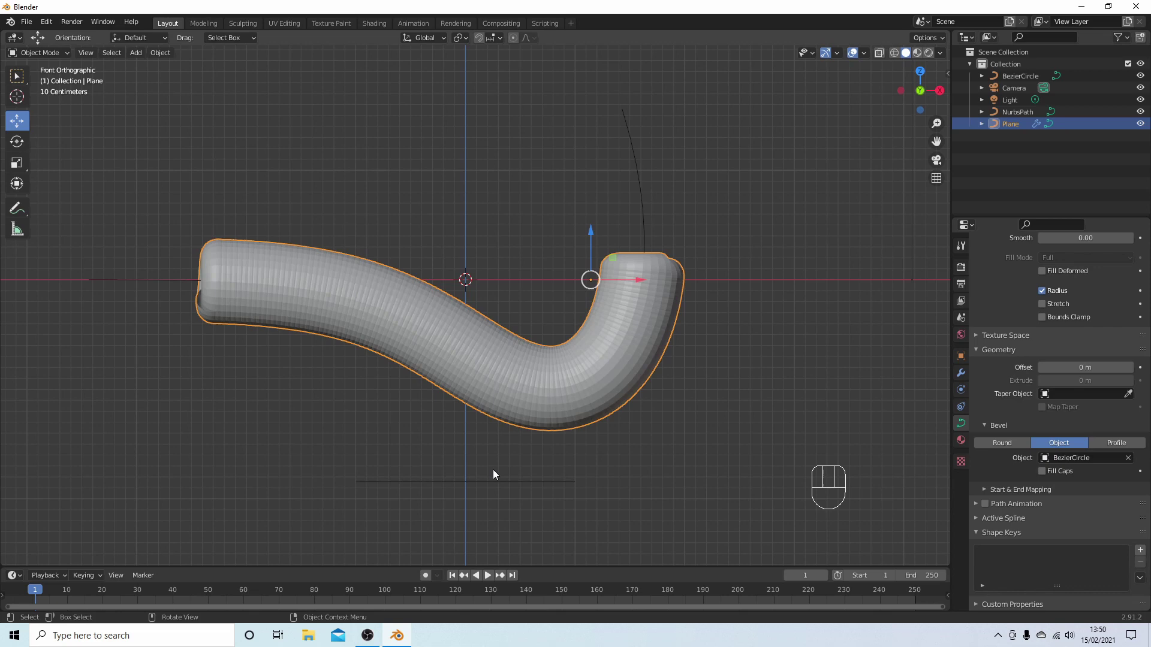
Step: Scale BezierCircle down so the bevel turns into thin round wire coils
left_click(467, 482)
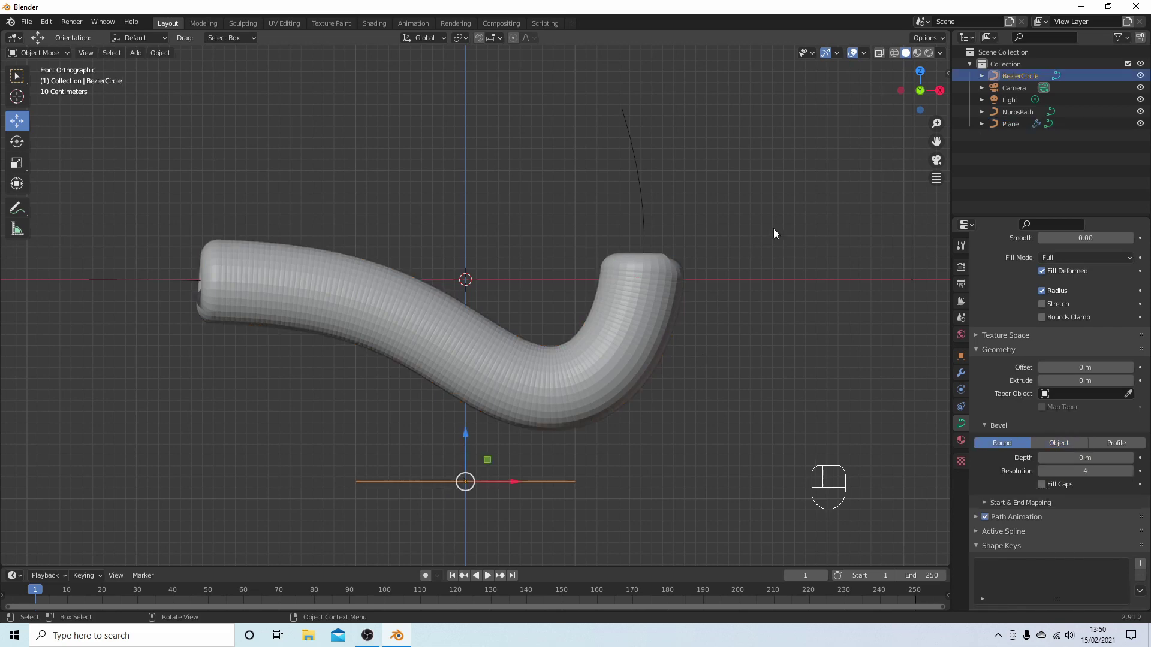
key("s")
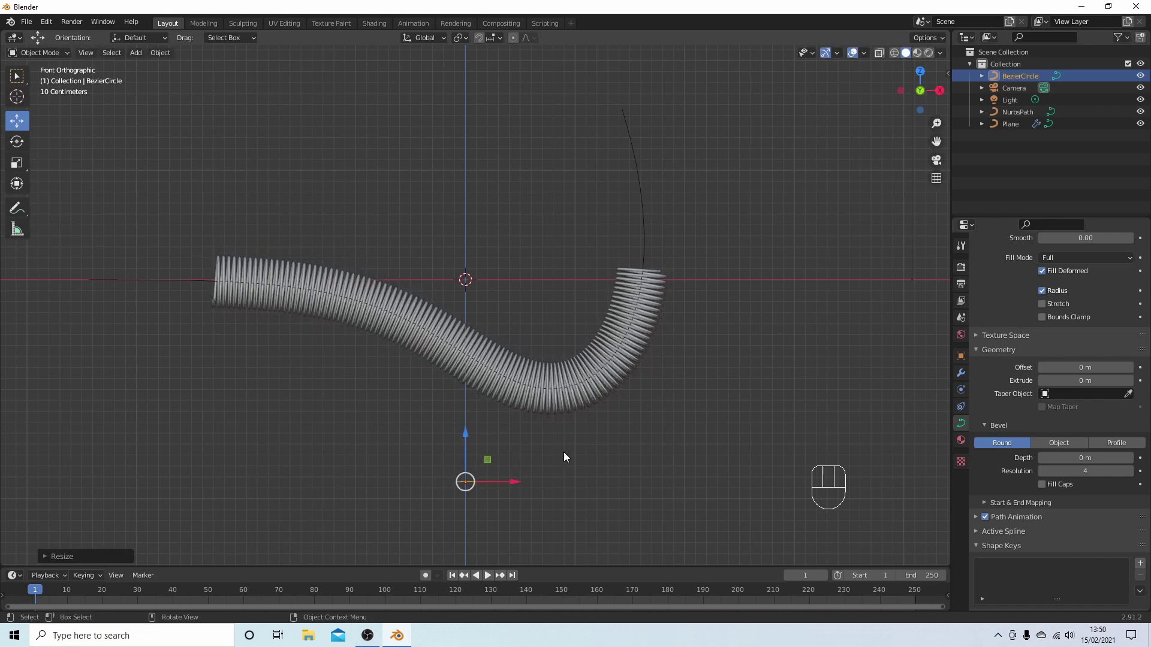
left_click_drag(596, 335, 629, 252)
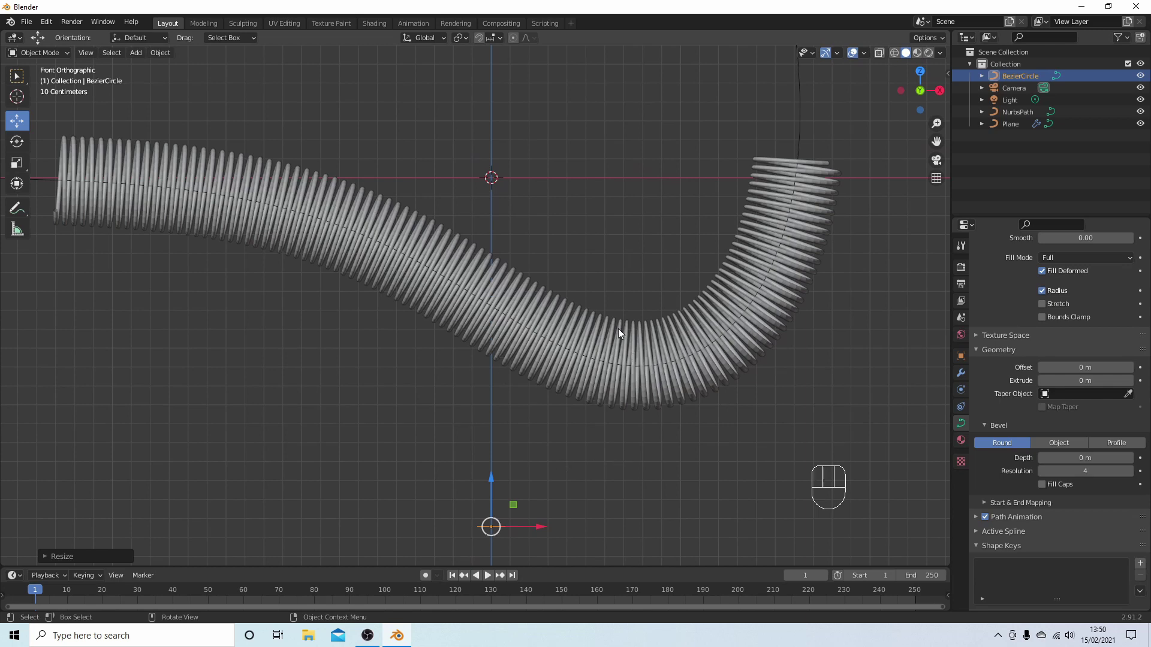
Step: Convert the spring to a mesh, then delete NurbsPath and BezierCircle
left_click(536, 323)
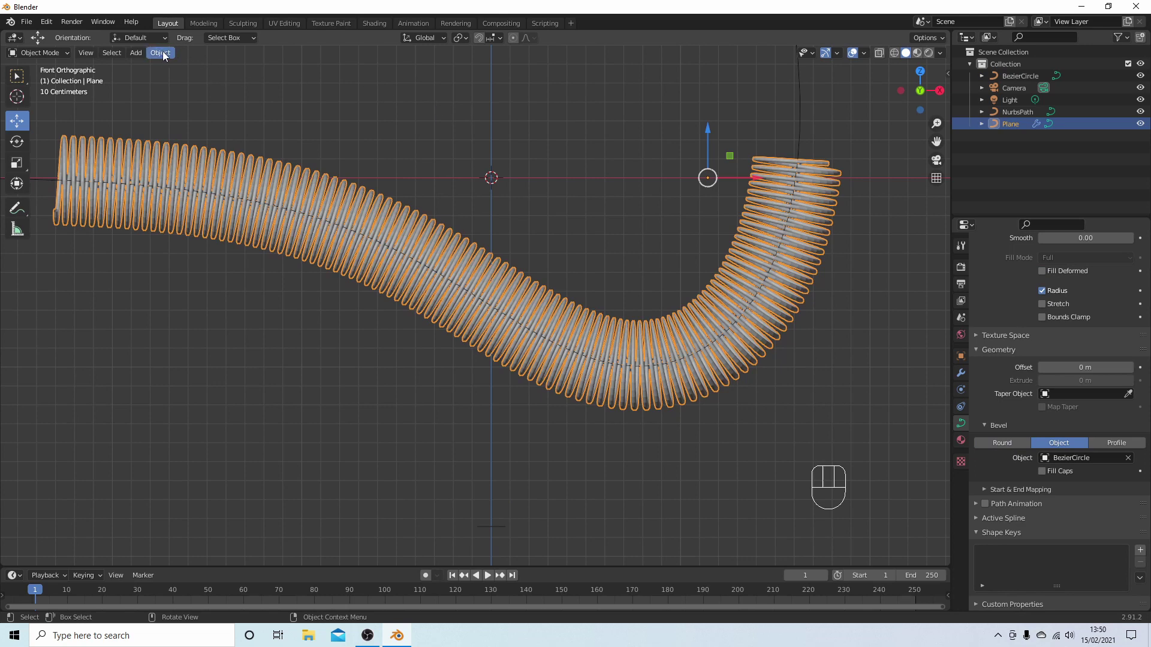
left_click_drag(173, 59, 325, 385)
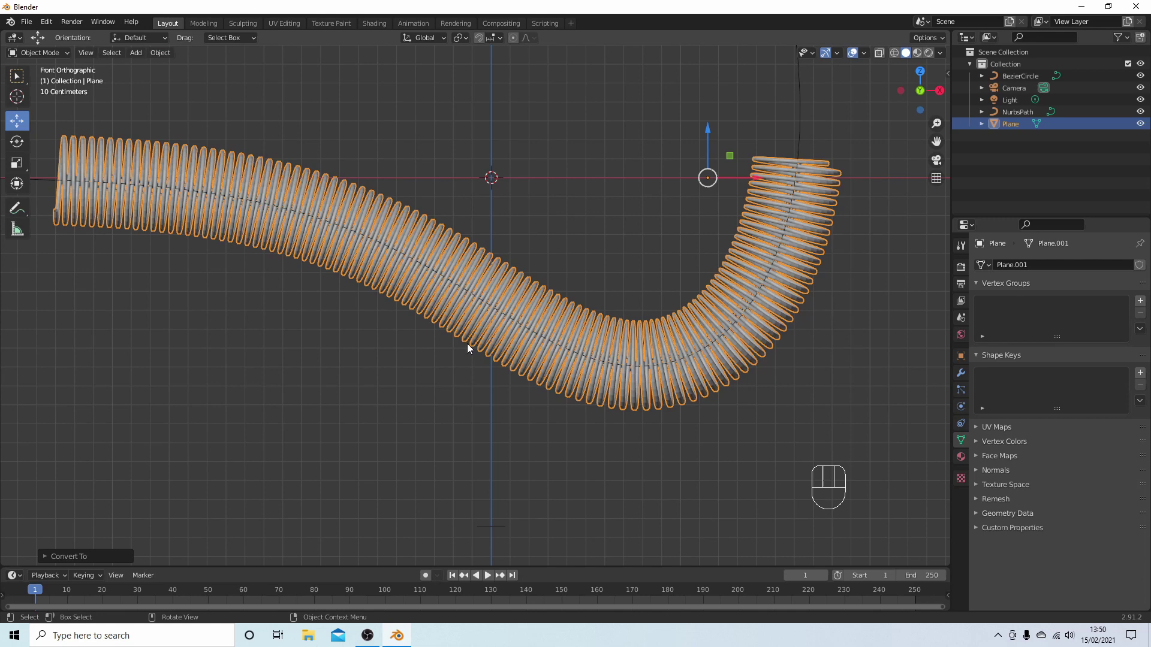
left_click(801, 113)
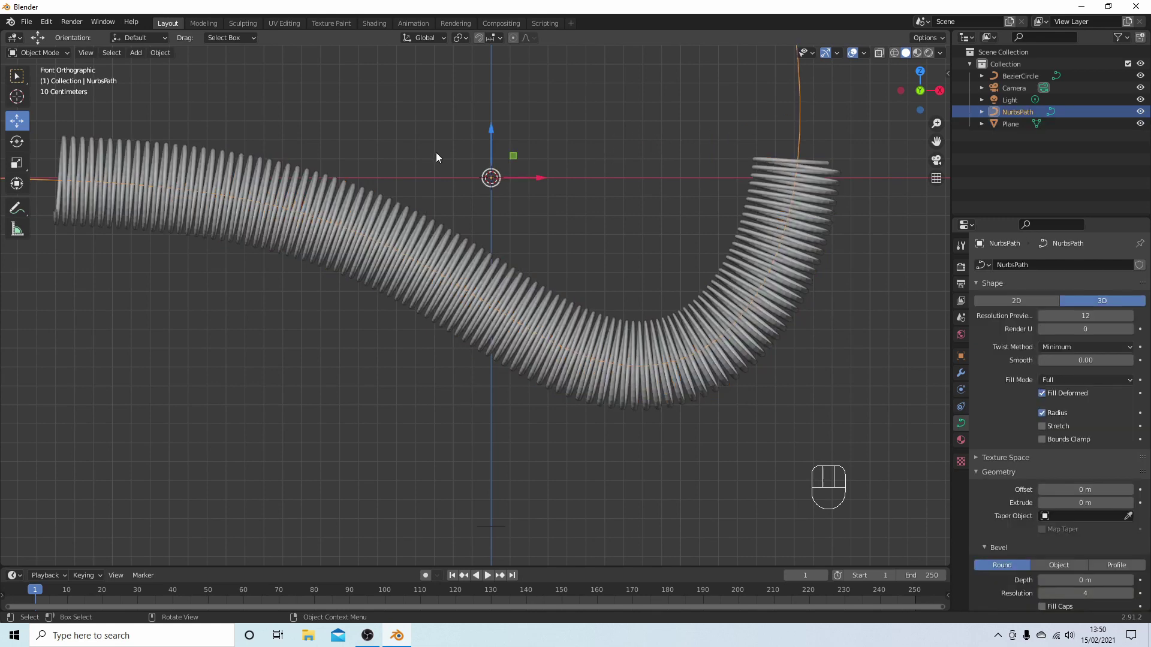
key("Delete")
left_click_drag(511, 526, 510, 526)
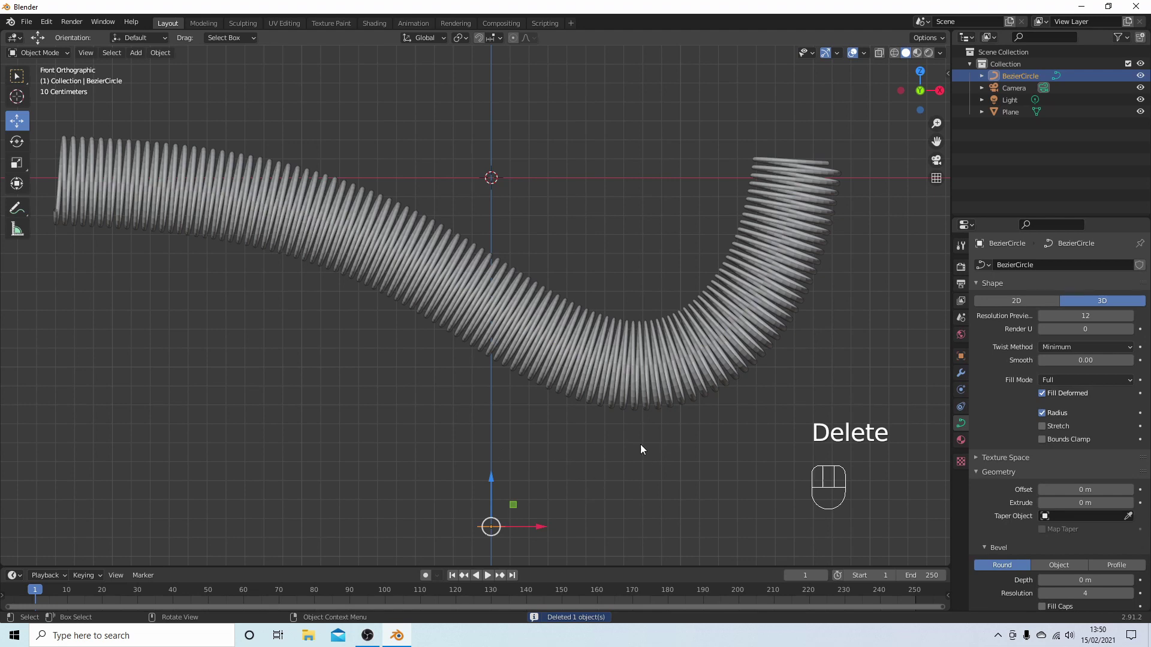
key("Delete")
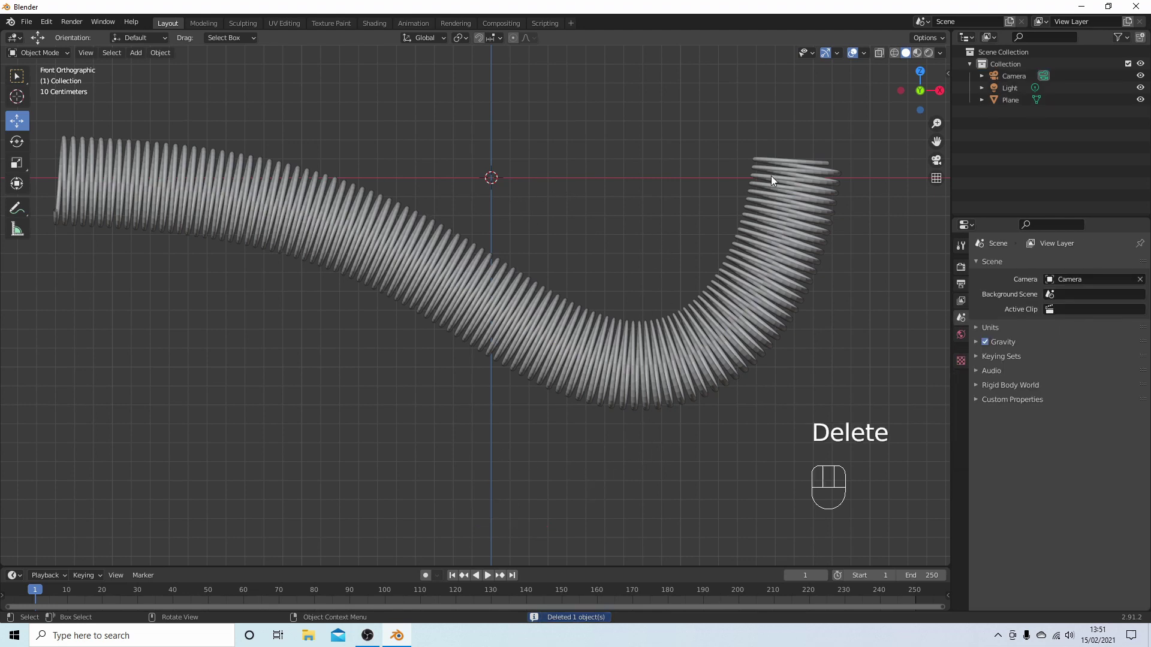
left_click_drag(517, 312, 601, 361)
left_click(600, 361)
right_click(486, 275)
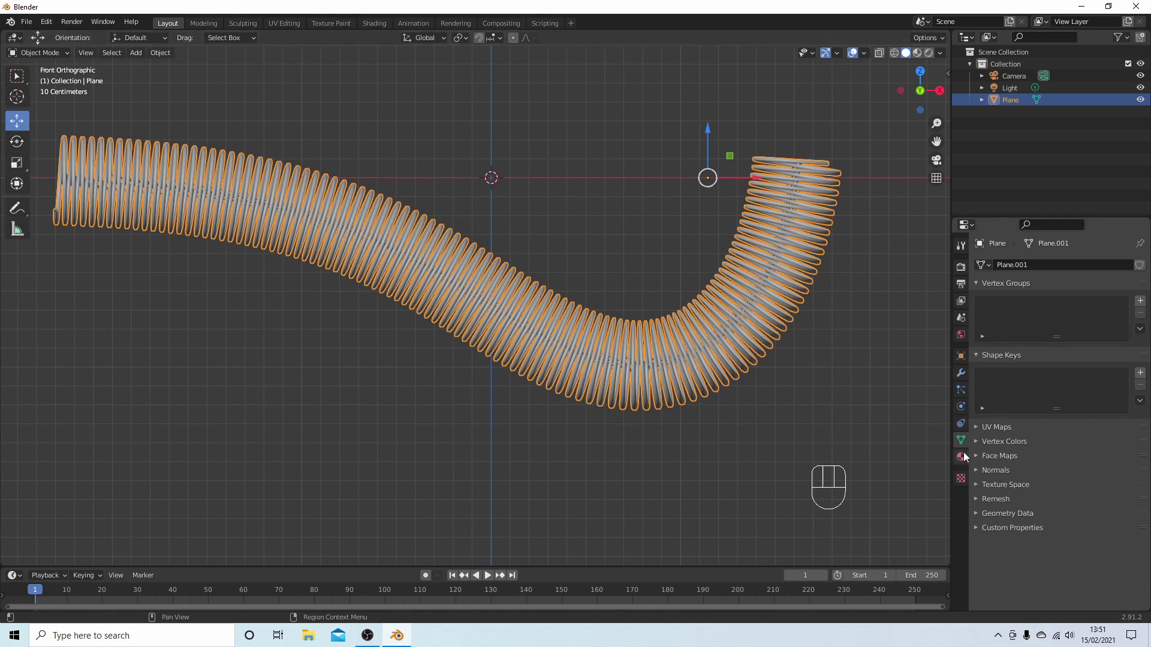
left_click(965, 461)
left_click_drag(548, 237, 542, 281)
left_click_drag(527, 313, 538, 314)
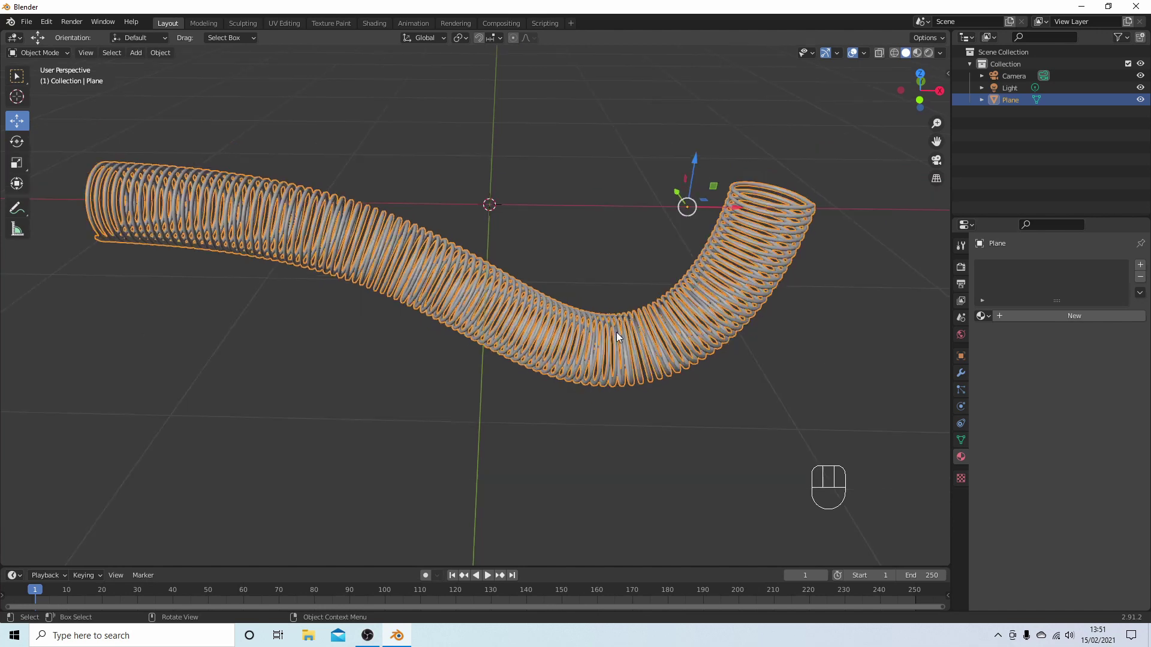
middle_click(586, 324)
left_click_drag(581, 326, 525, 325)
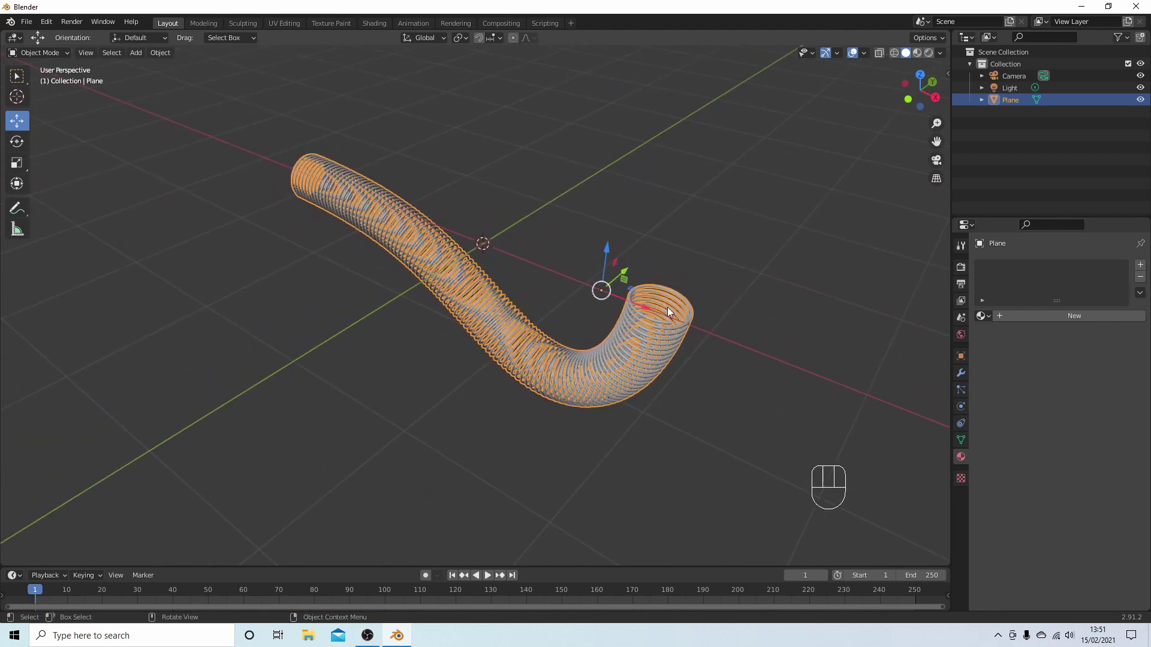